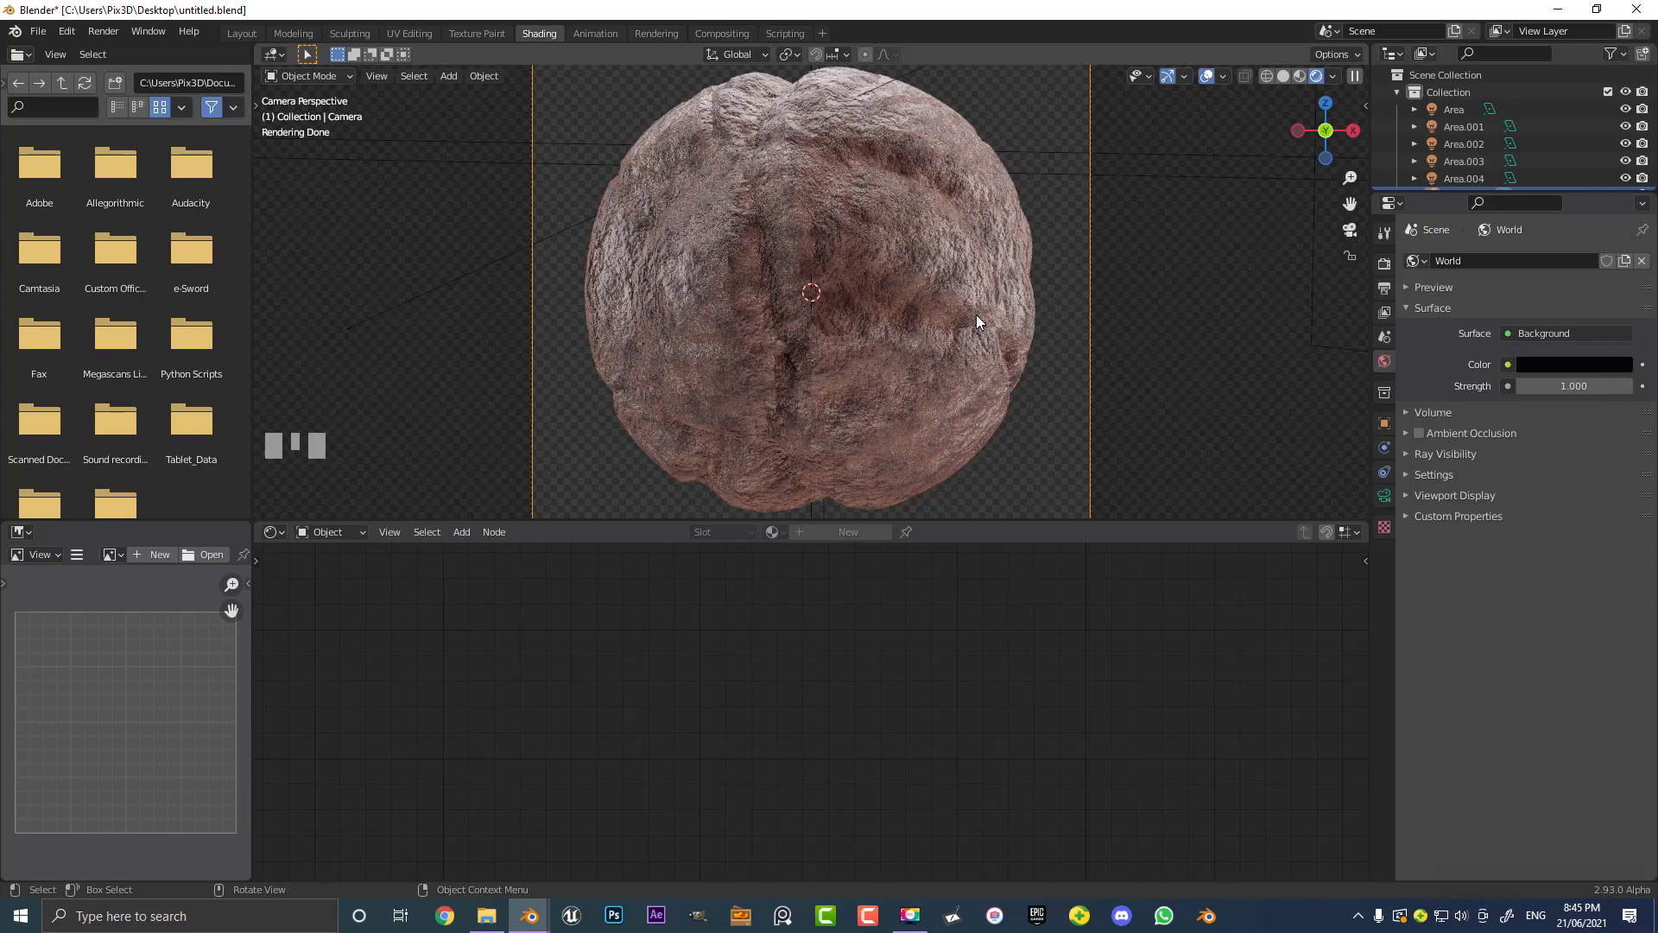
Give the default cube a Subdivision Surface modifier with viewport and render levels raised to 6
click(934, 280)
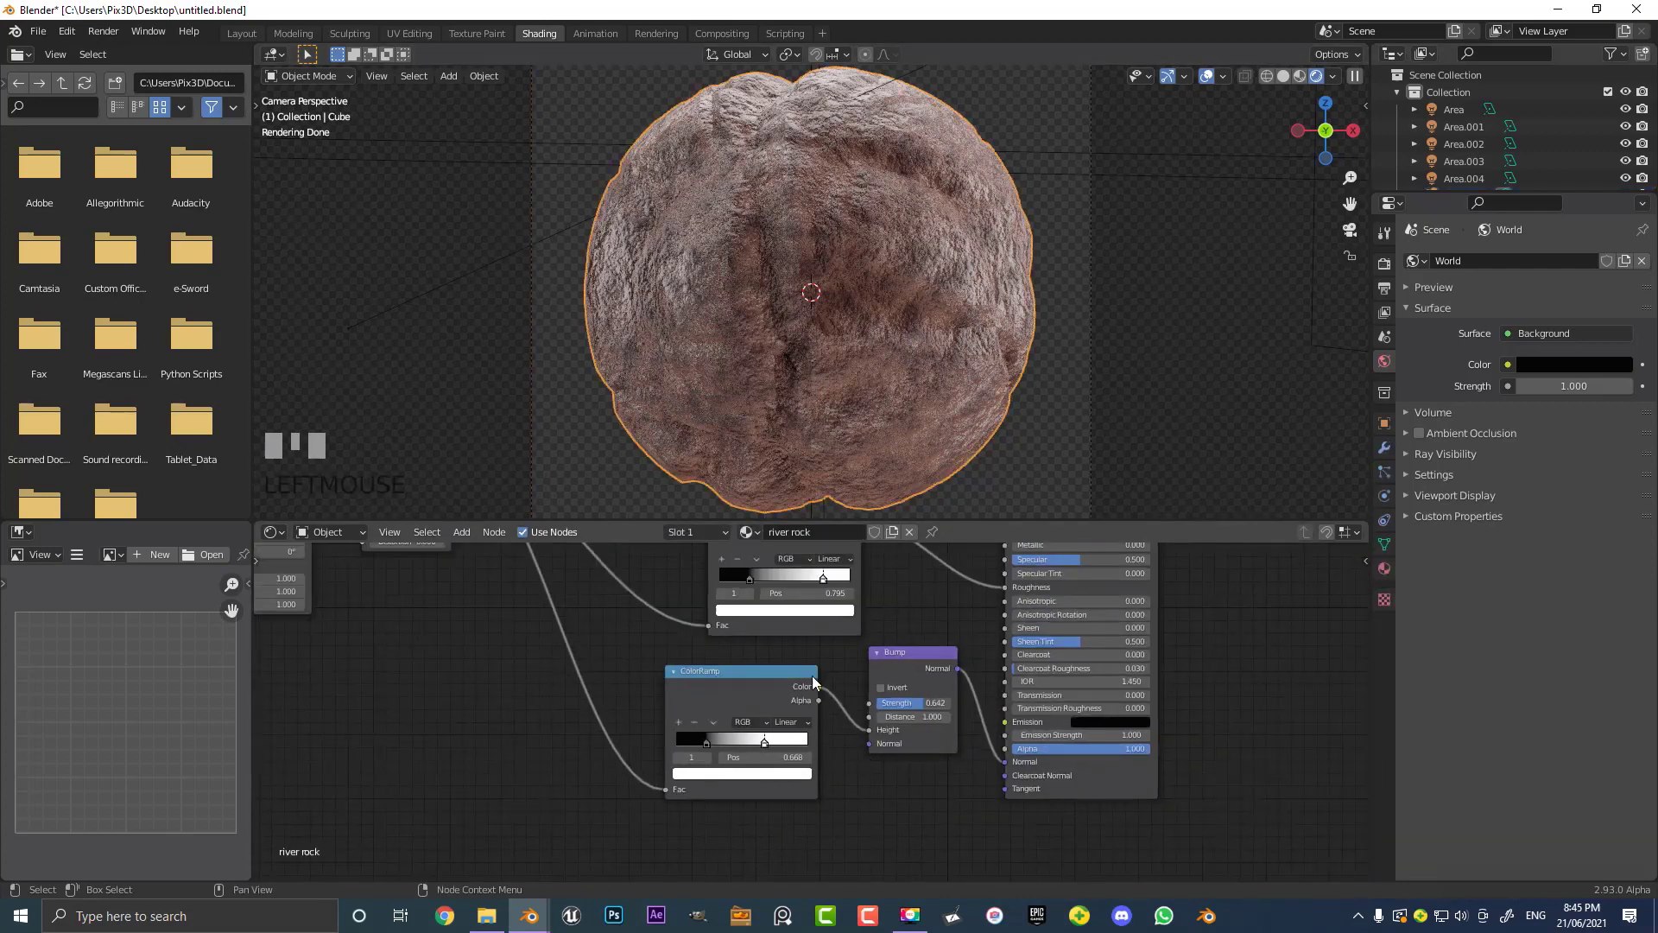
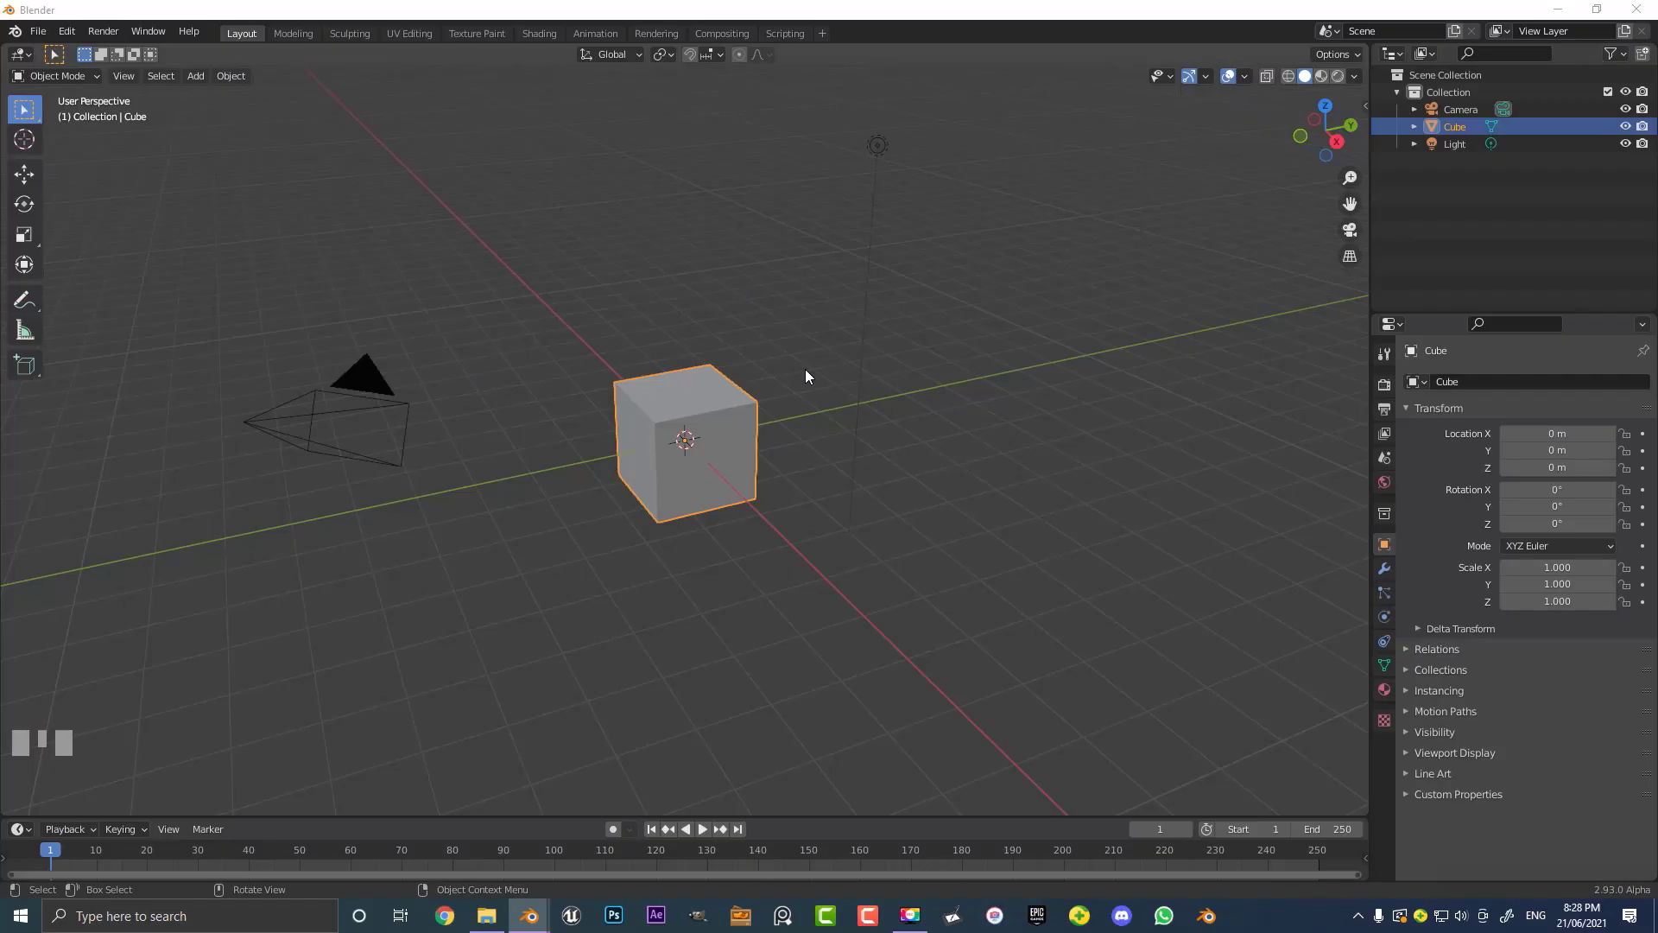
drag(794, 363, 695, 387)
scroll(up, 3)
click(696, 387)
scroll(up, 3)
scroll(up, 3)
key(ctrl+3)
scroll(up, 3)
scroll(up, 3)
click(1392, 570)
drag(1329, 611, 838, 364)
scroll(up, 3)
scroll(up, 3)
drag(838, 365, 834, 367)
View the scene from the front and delete the default light
key(KP_1)
scroll(up, 3)
scroll(down, 3)
drag(773, 394, 1063, 348)
scroll(down, 3)
scroll(down, 3)
drag(1064, 348, 805, 164)
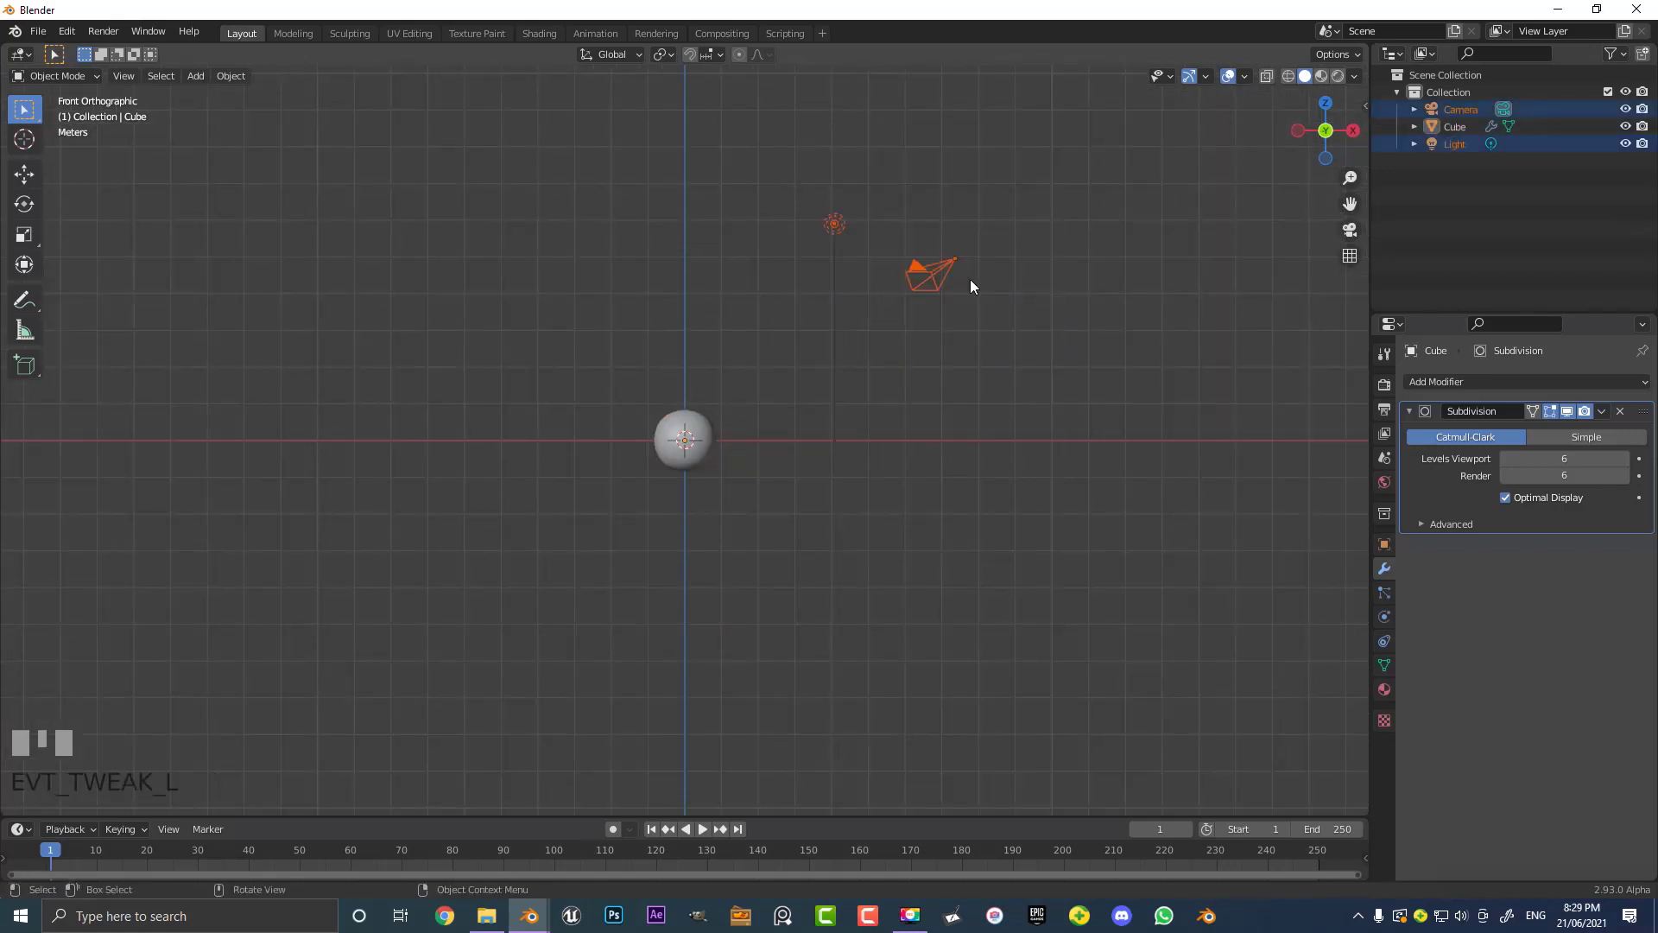
scroll(up, 3)
key(x)
scroll(up, 3)
Clear the camera's transforms and stand it upright facing the sphere
drag(720, 348, 877, 417)
key(KP_1)
key(shift+a)
Pull the camera back along Y to about 4.76 m so it frames the sphere head-on
key(g)
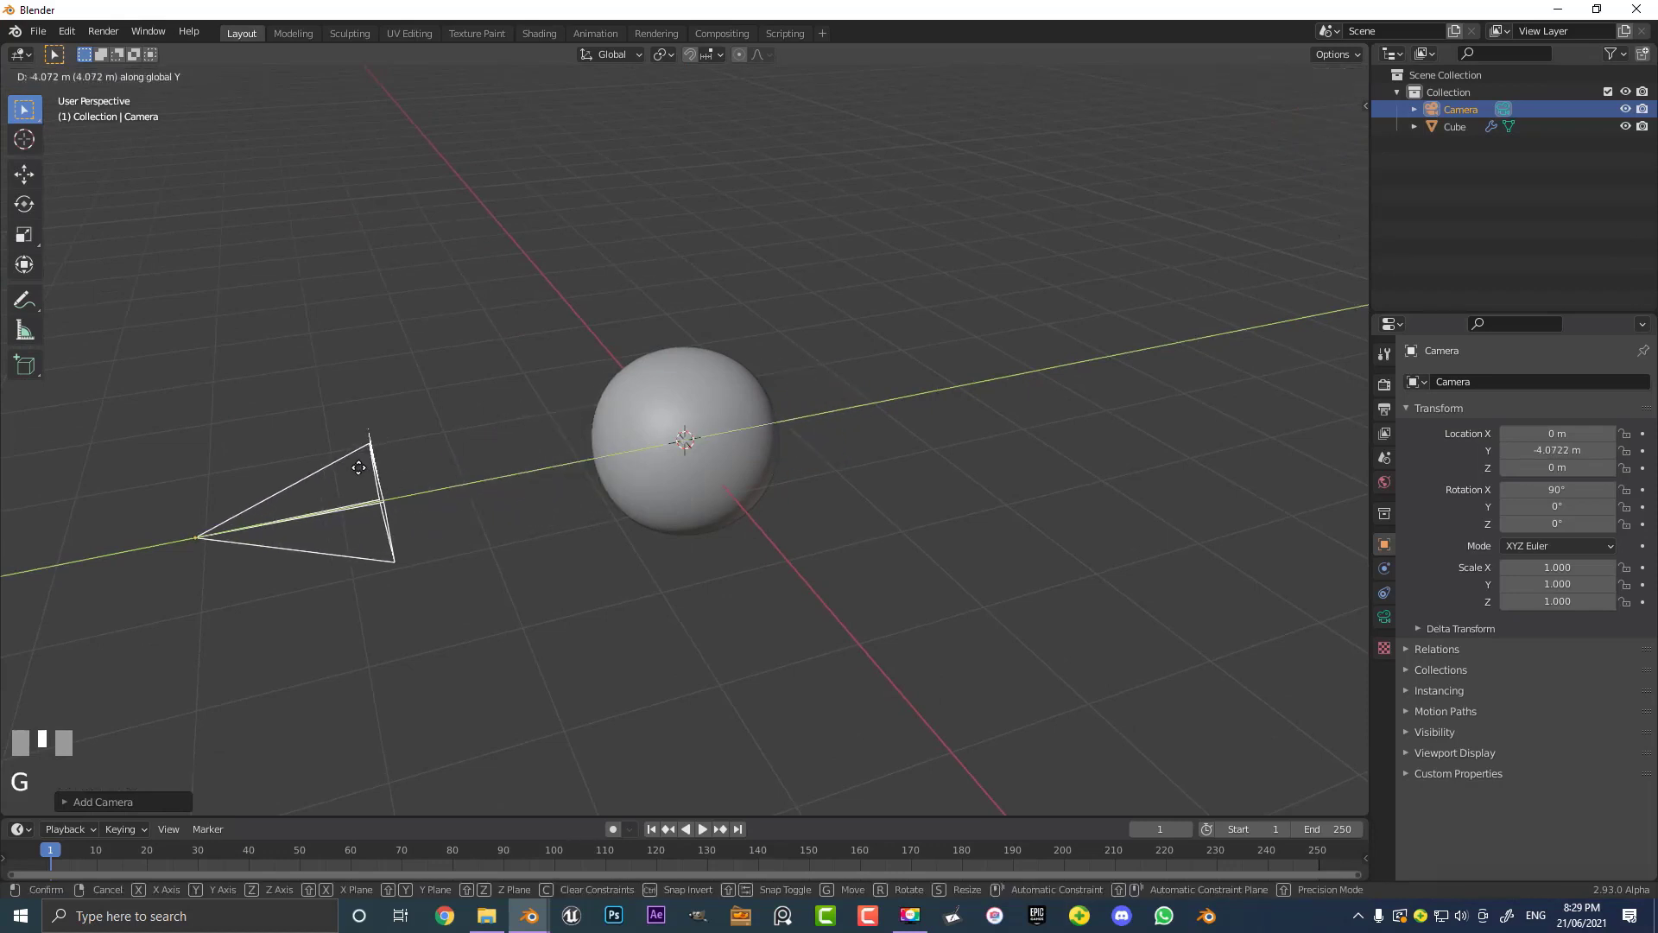
click(372, 476)
key(KP_0)
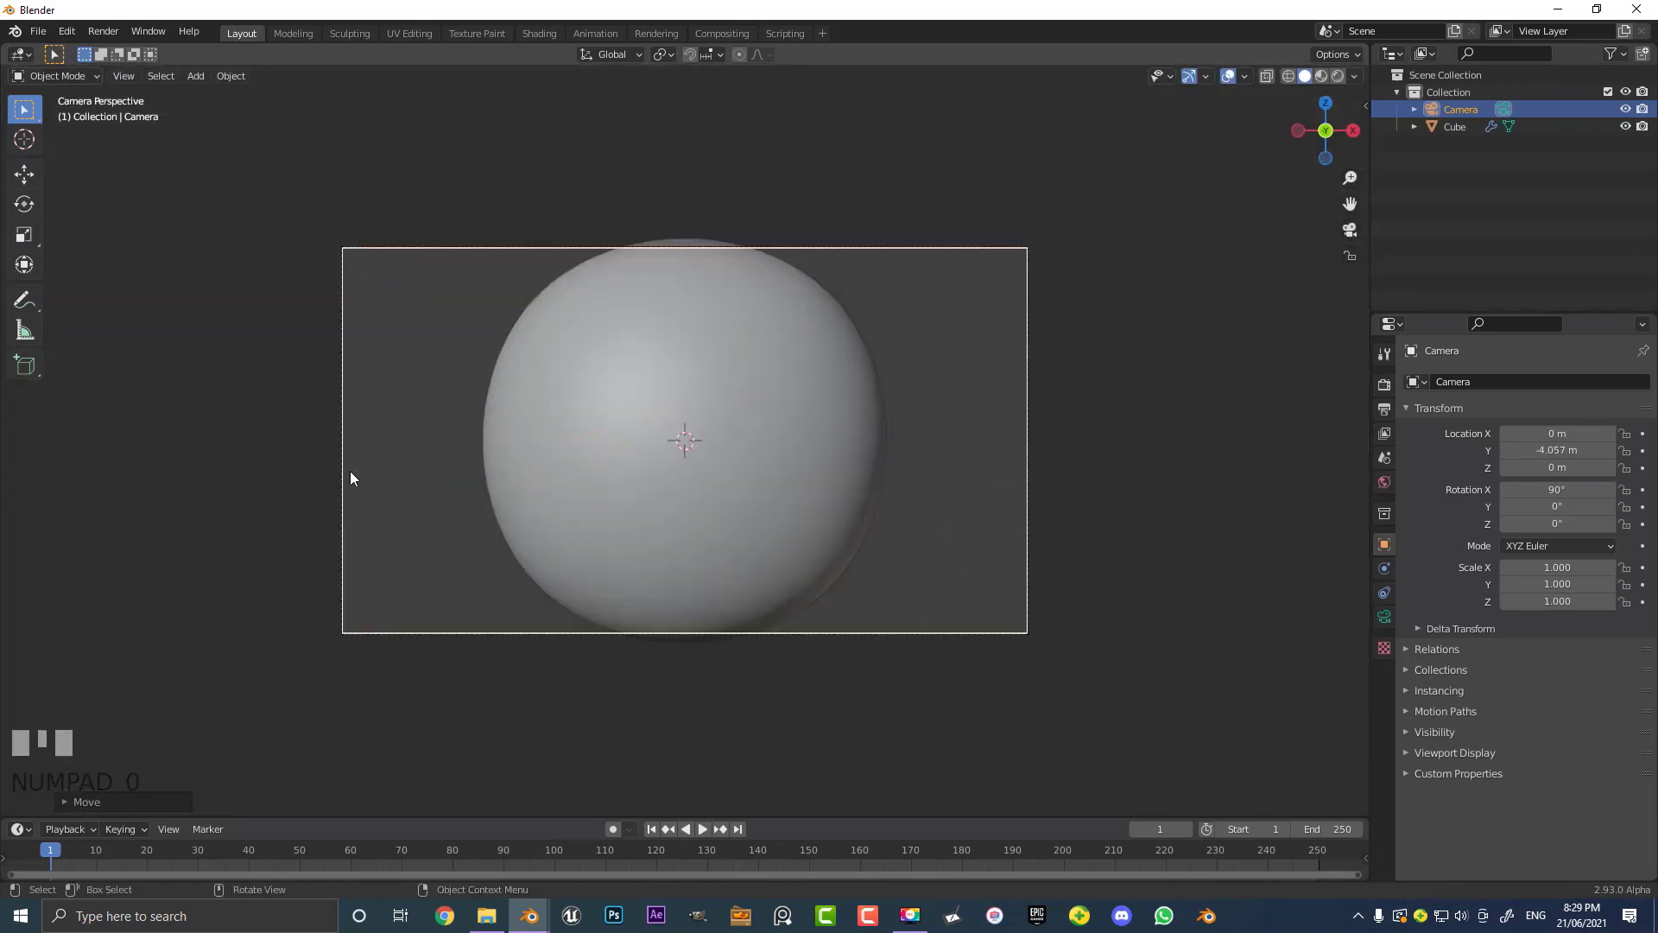
key(g)
click(713, 618)
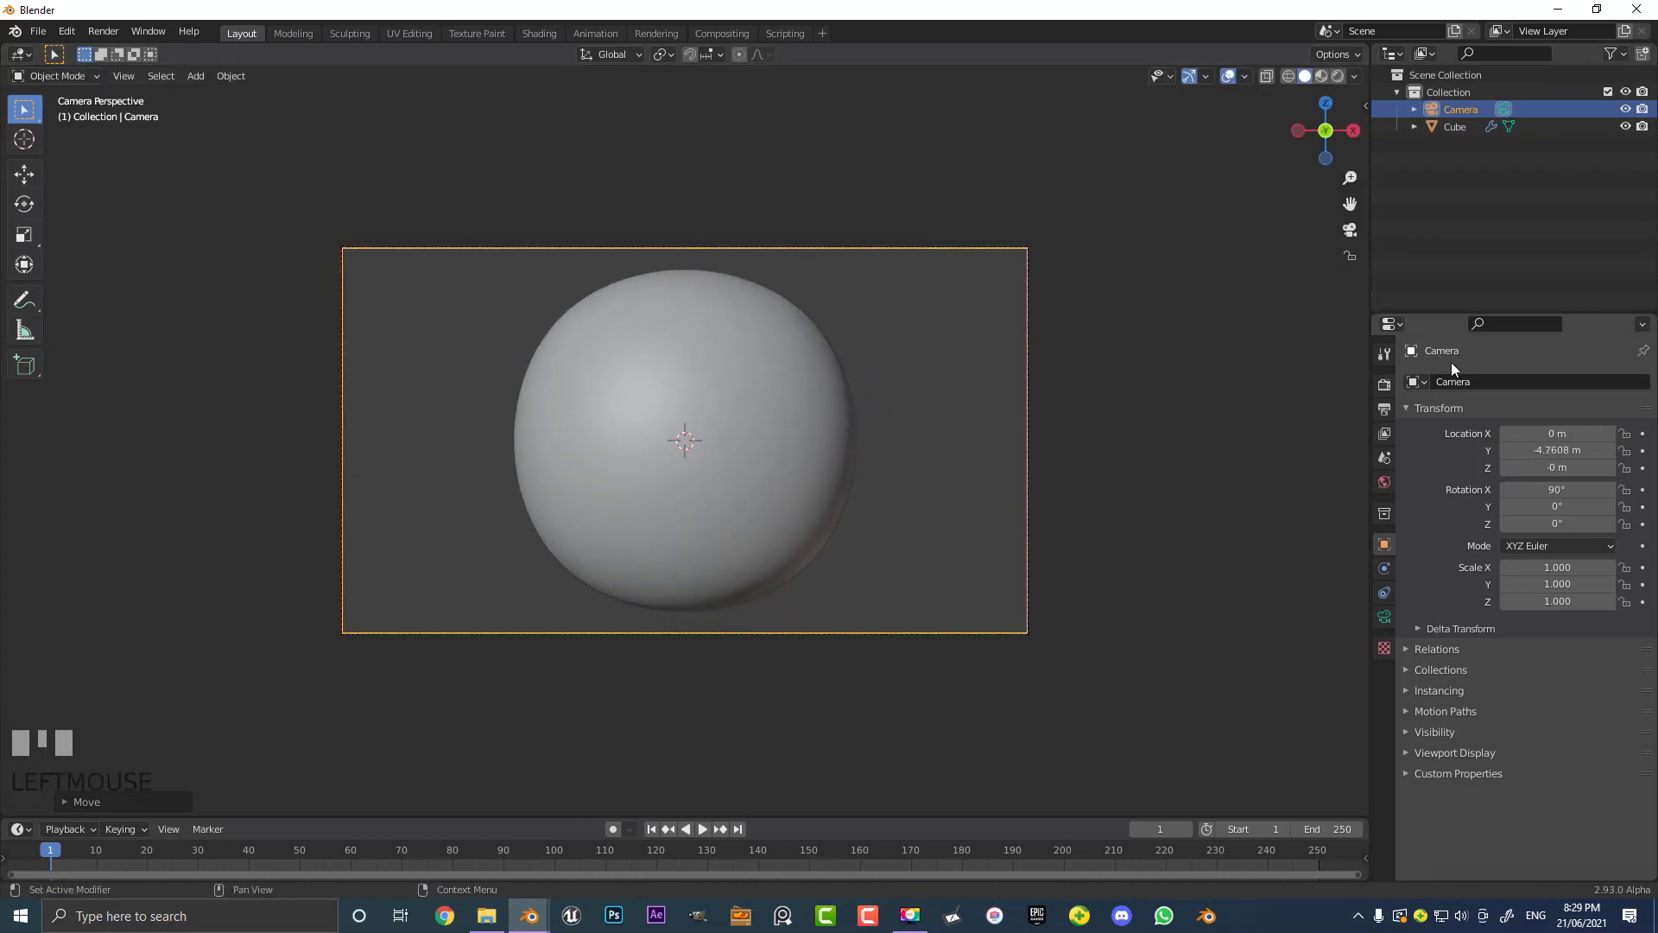
click(1389, 412)
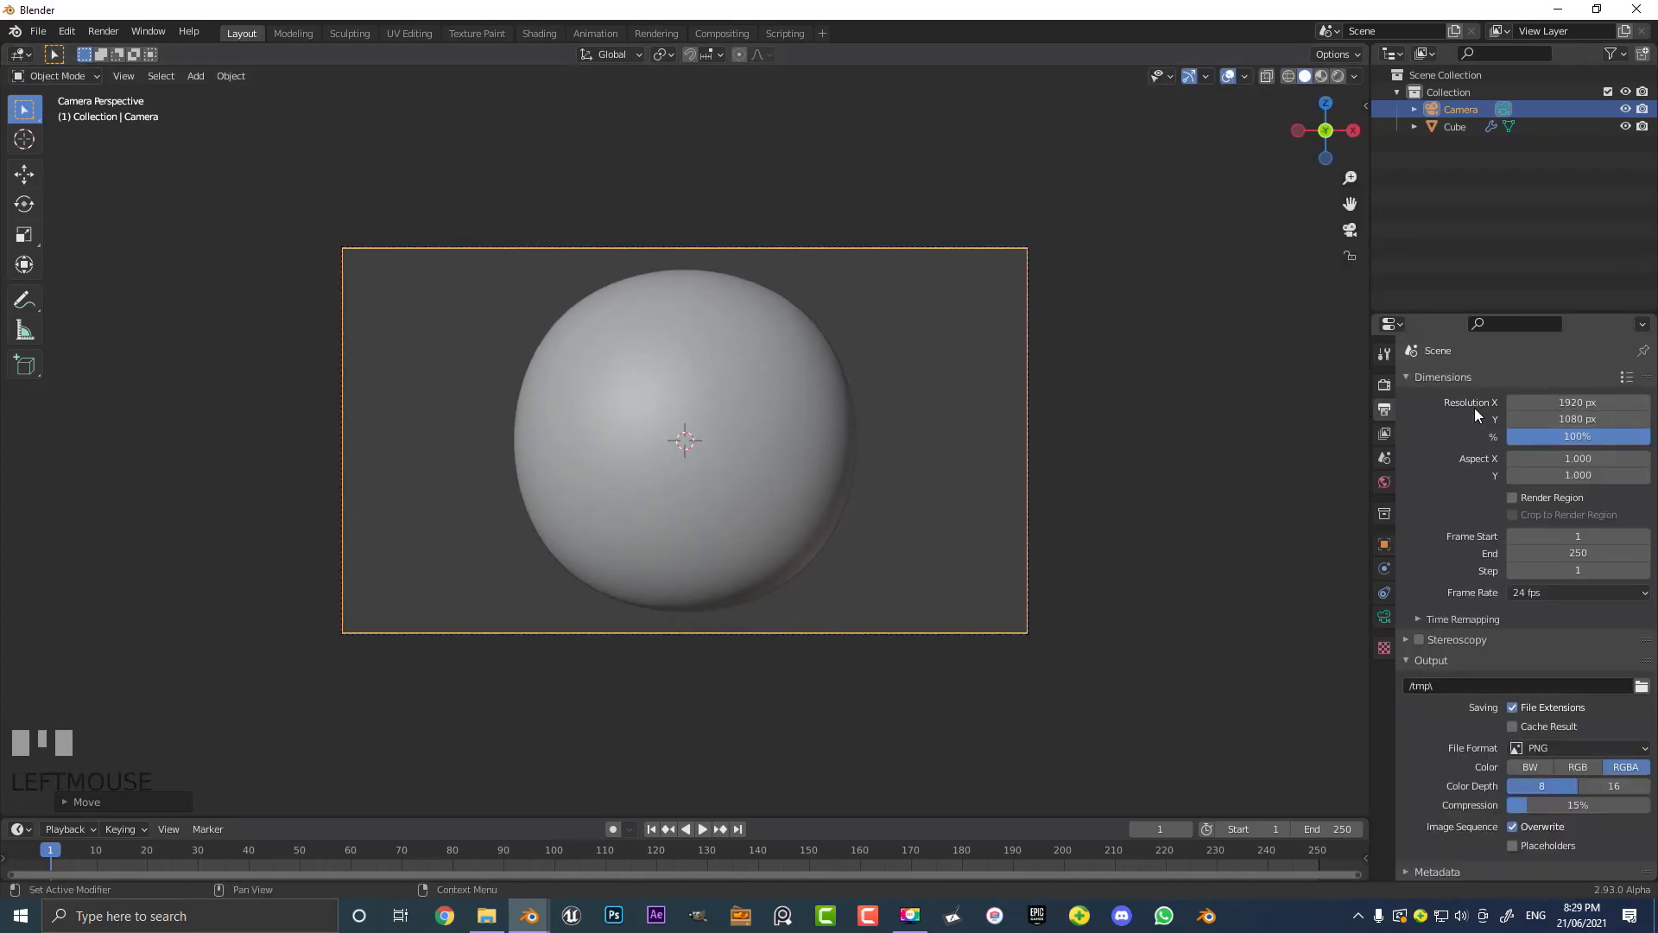
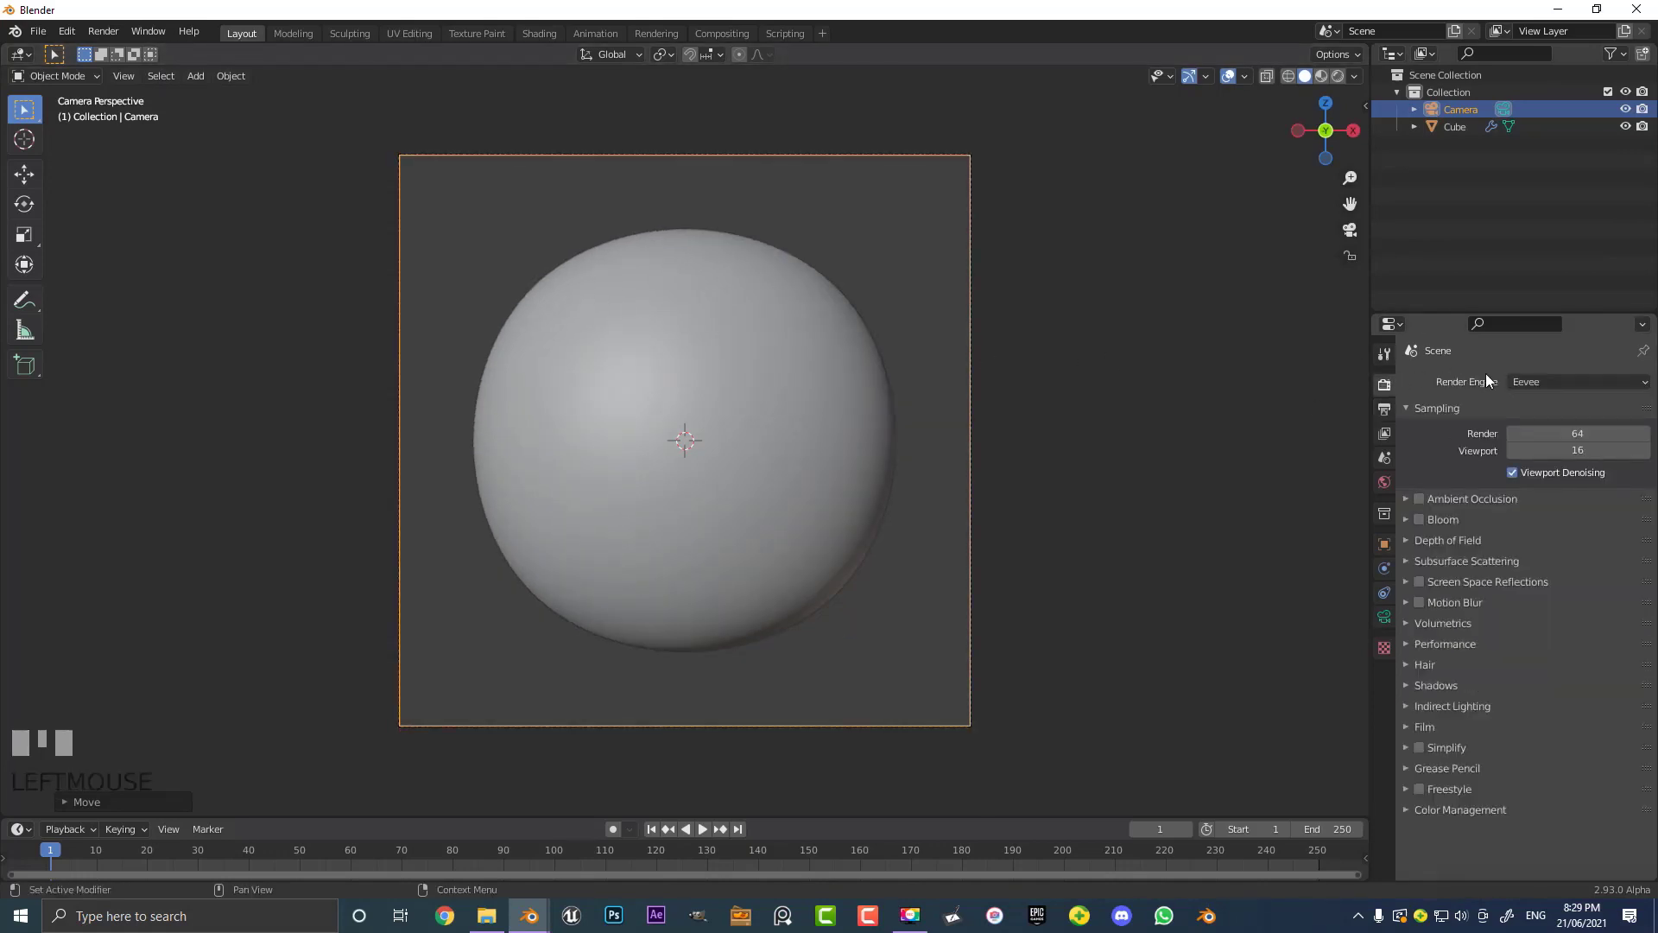
Switch the render engine to Cycles
click(1554, 387)
click(1554, 387)
drag(1554, 387, 776, 372)
scroll(down, 3)
drag(776, 371, 858, 378)
scroll(down, 3)
drag(851, 376, 769, 333)
Add an area light above the sphere with 130 W power and 1.69 m size
key(shift+a)
key(g)
click(770, 332)
drag(848, 385, 1389, 627)
click(1390, 627)
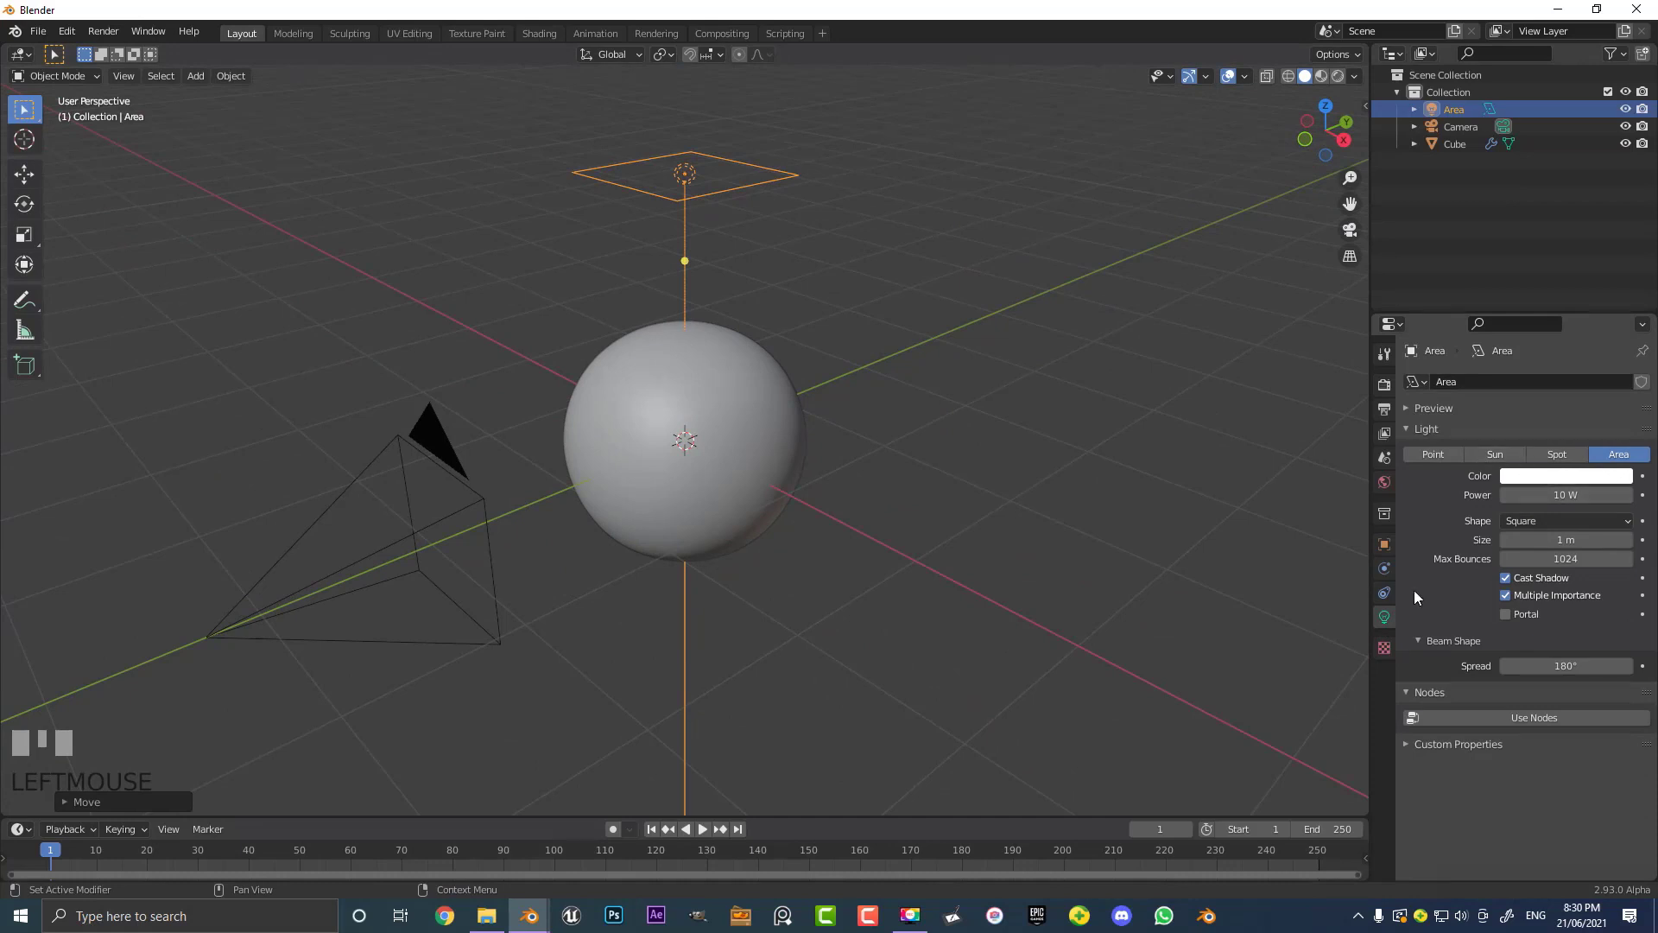
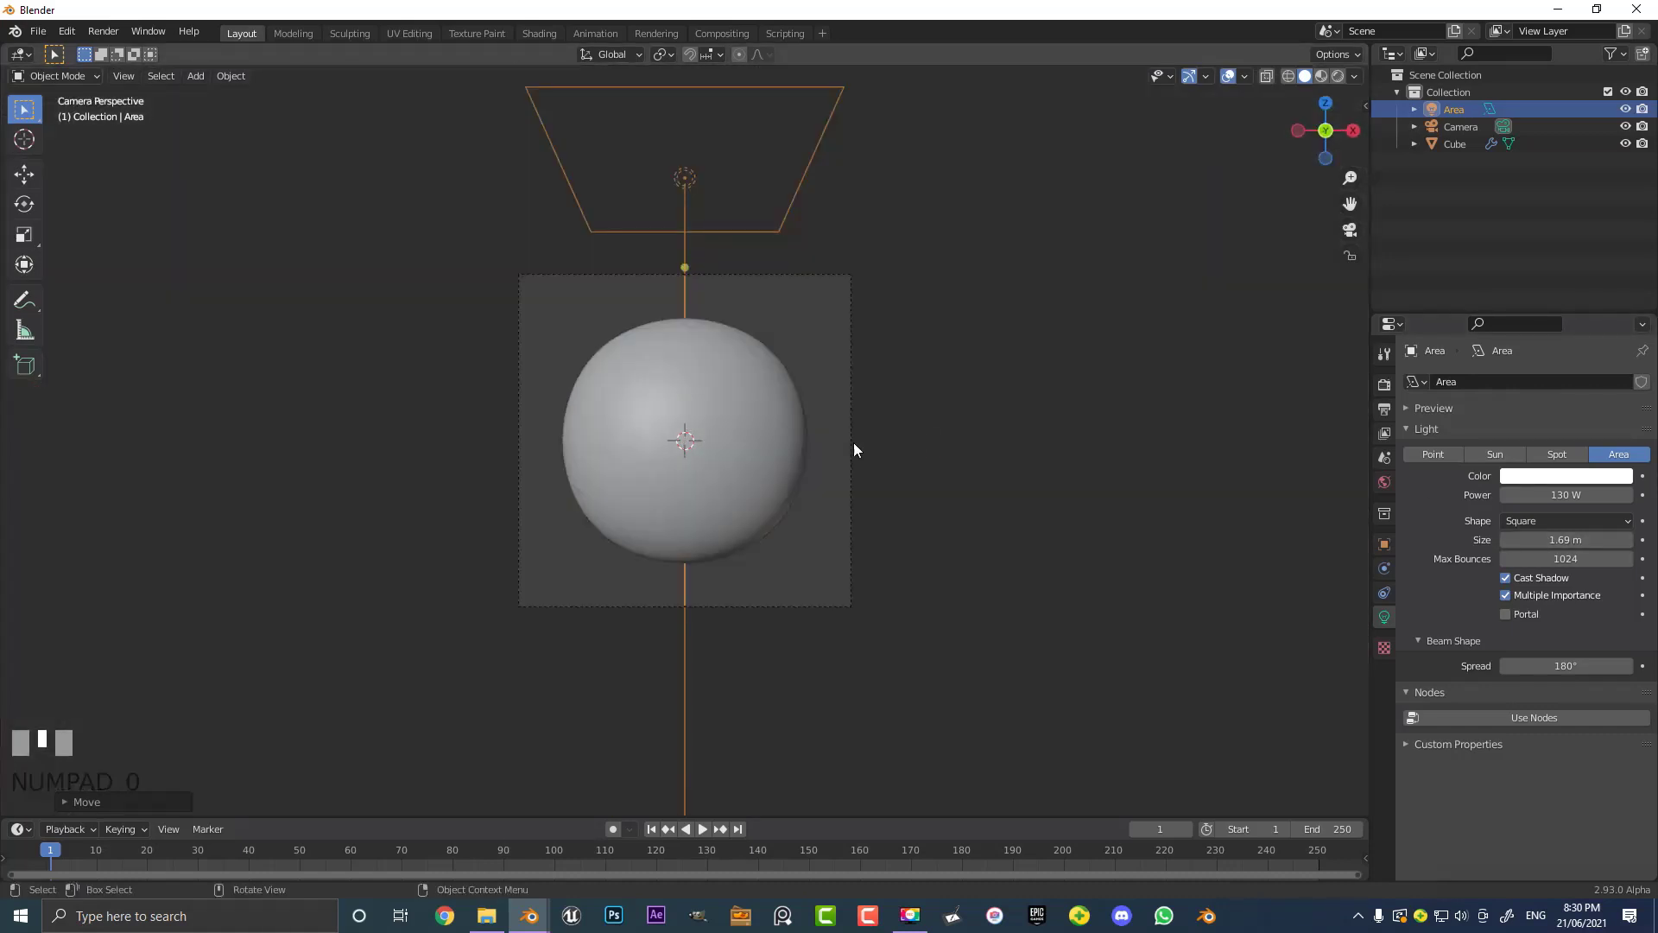
scroll(up, 3)
drag(858, 439, 833, 347)
Switch to rendered shading and duplicate the area light beside the sphere, rotated to face it
key(z)
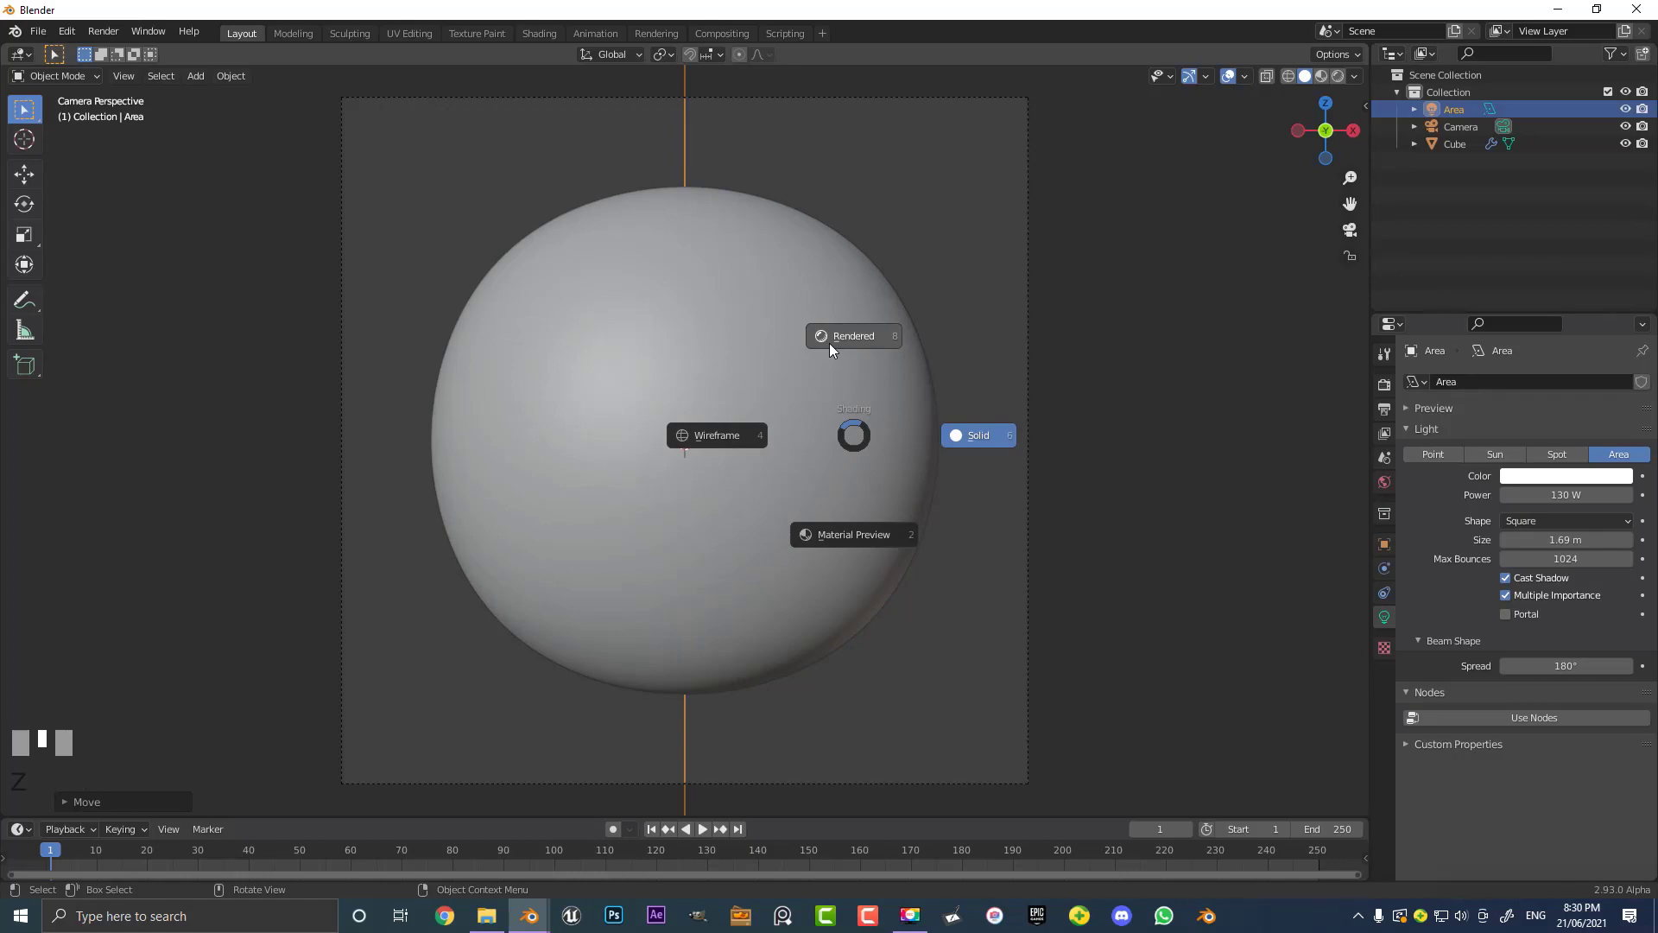
scroll(down, 3)
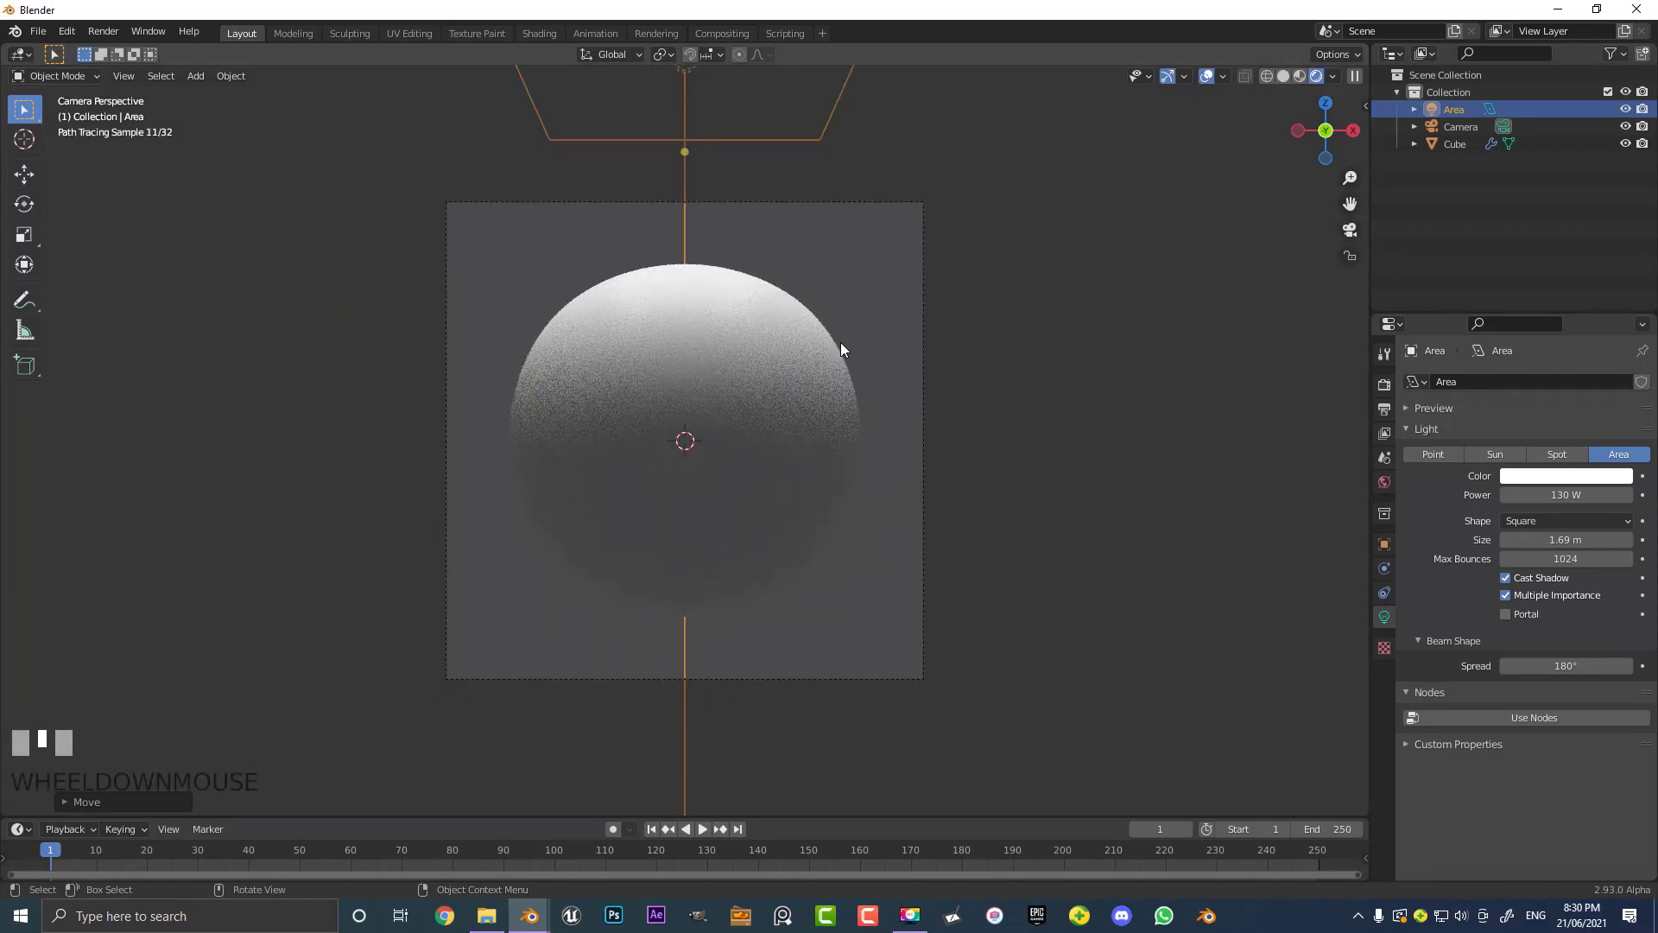
scroll(up, 3)
drag(854, 383, 1198, 587)
key(shift+d)
click(1198, 587)
key(r)
click(773, 307)
scroll(down, 3)
click(816, 169)
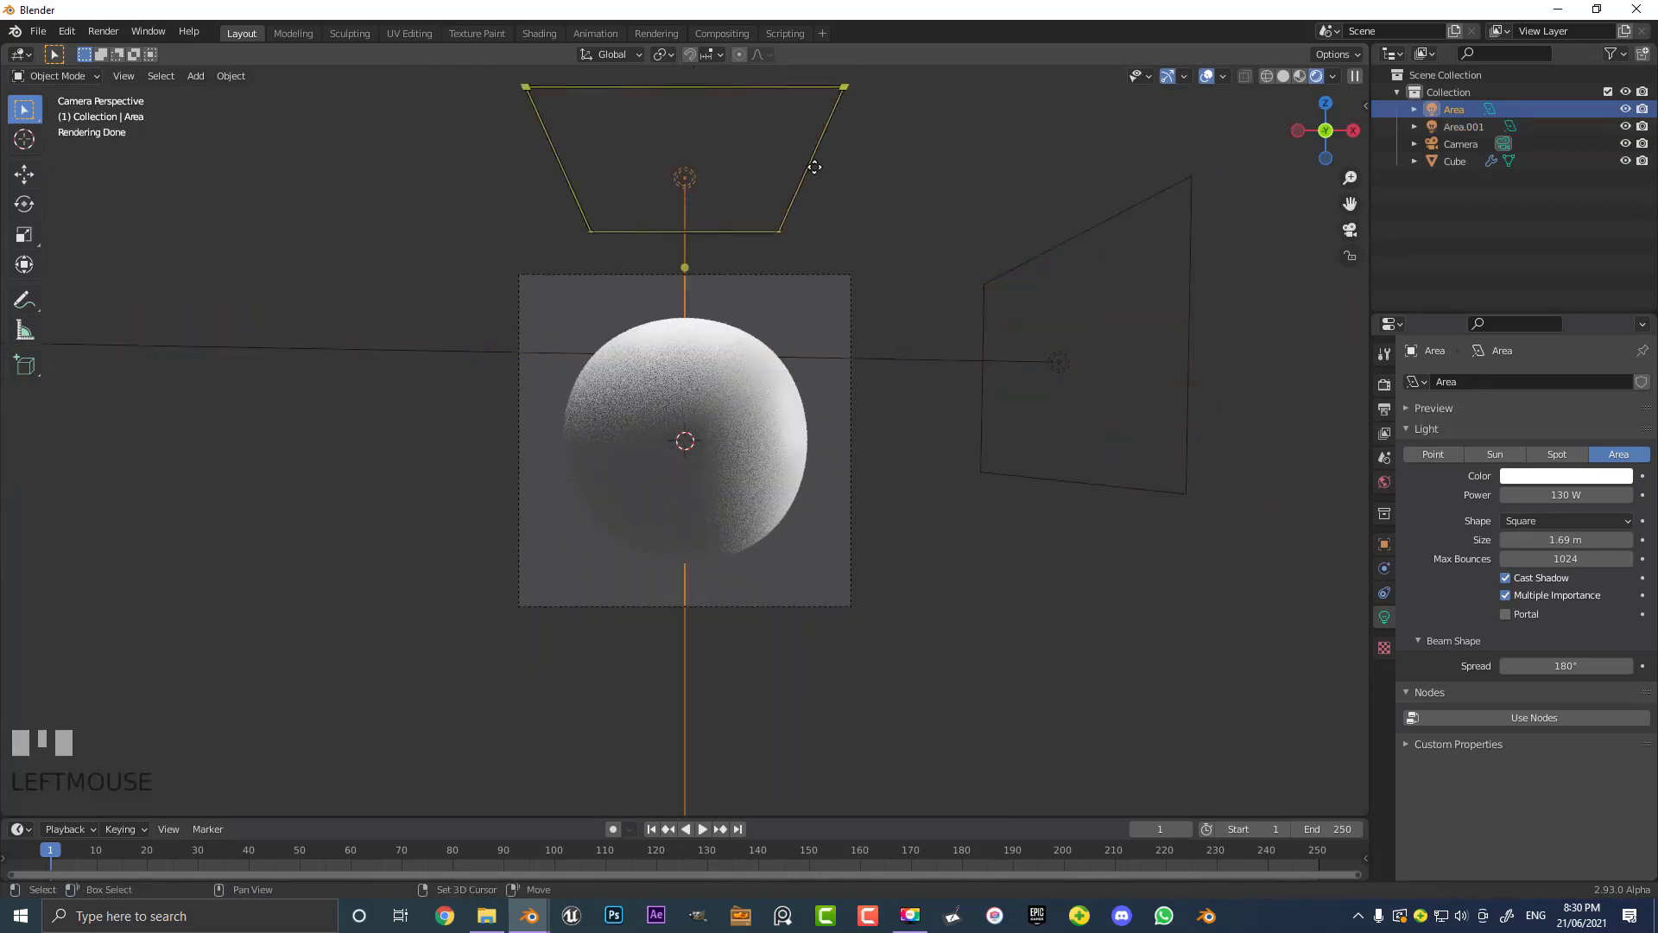
Duplicate a second light below the sphere and angle it upward toward it
key(shift+d)
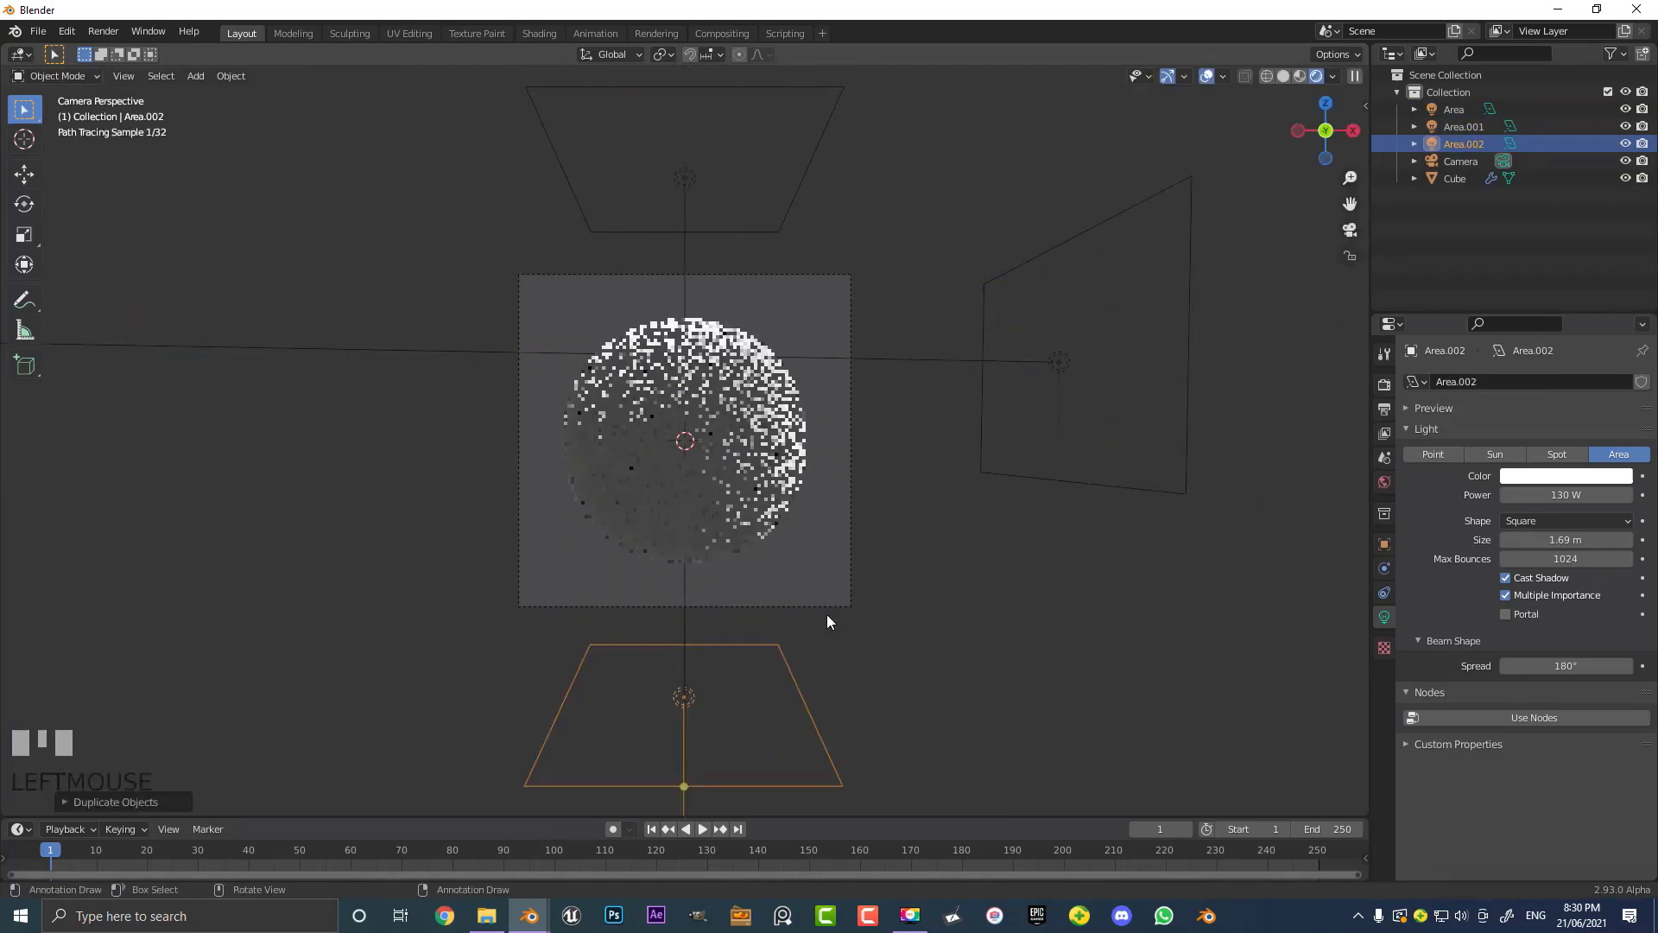
scroll(down, 3)
drag(779, 583, 889, 443)
scroll(down, 3)
key(r)
click(889, 443)
key(g)
click(940, 585)
key(r)
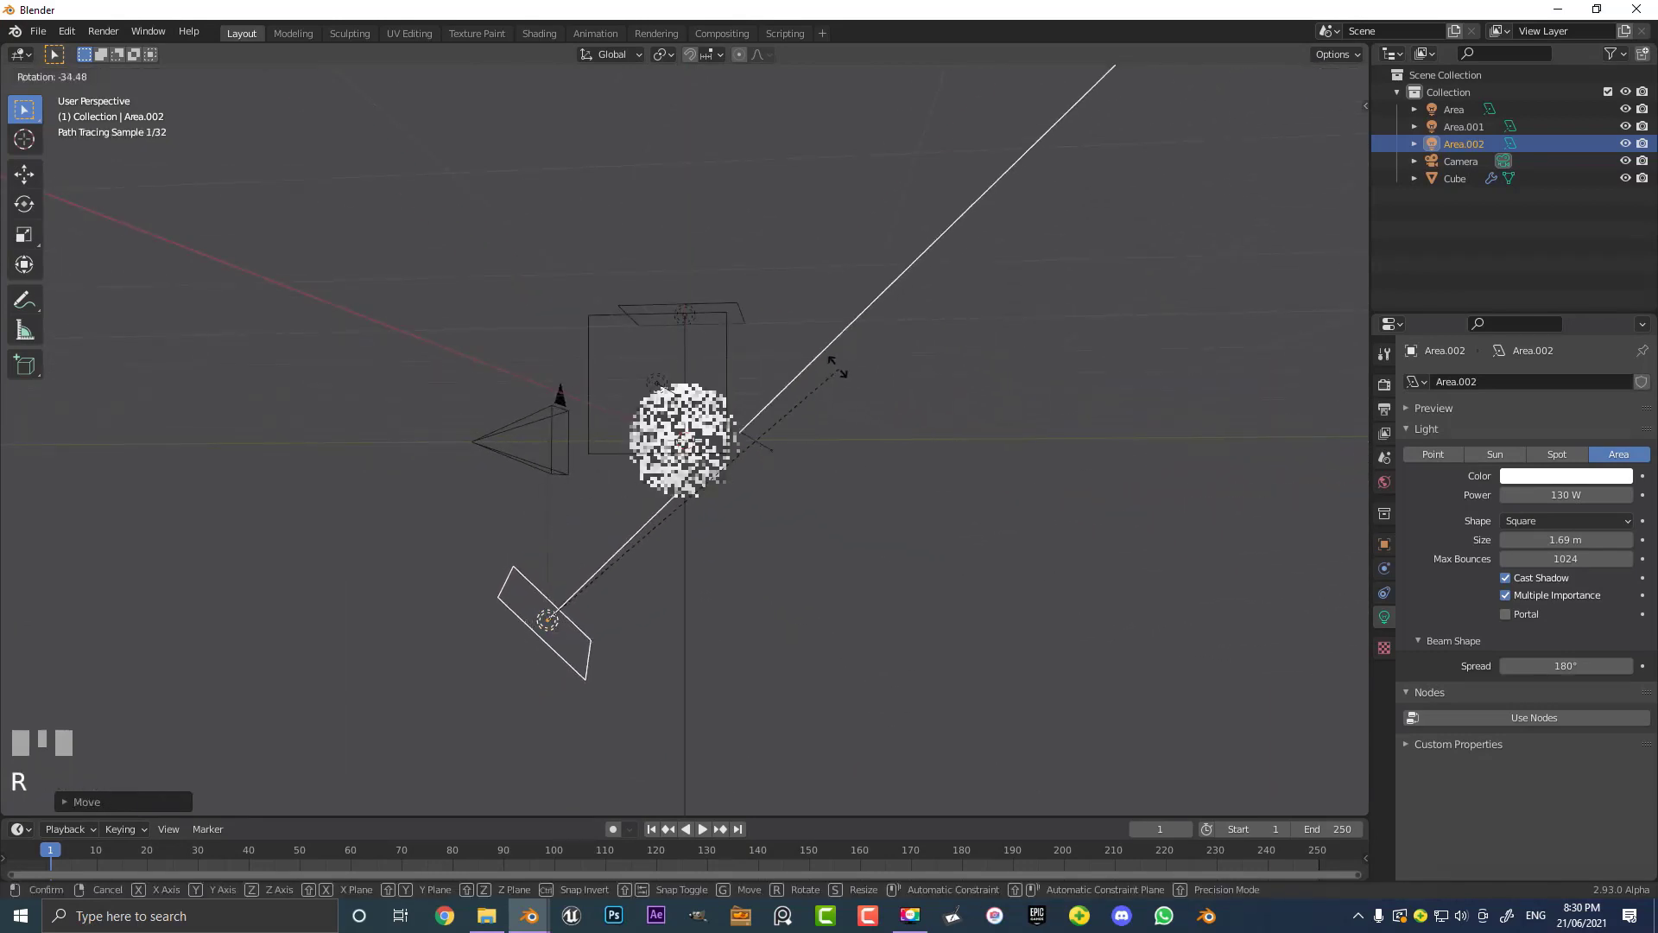
key(g)
click(879, 405)
Duplicate a third light on another side and rotate it toward the sphere
drag(715, 465, 839, 400)
click(838, 399)
drag(796, 458, 454, 507)
key(shift+d)
click(454, 507)
key(r)
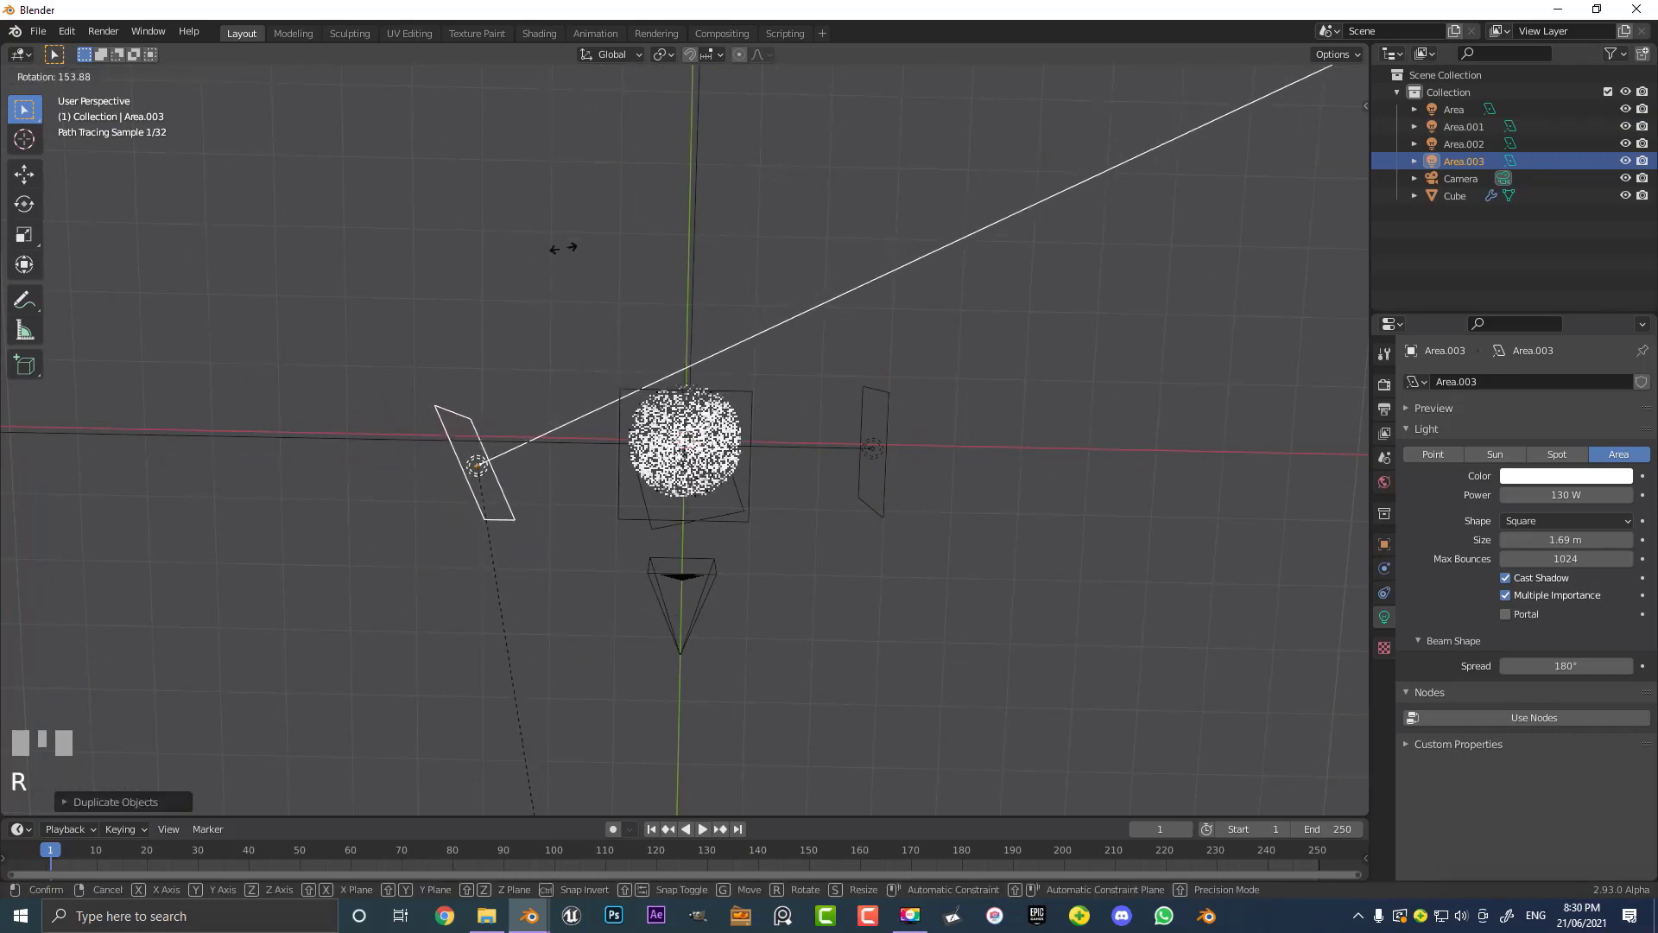
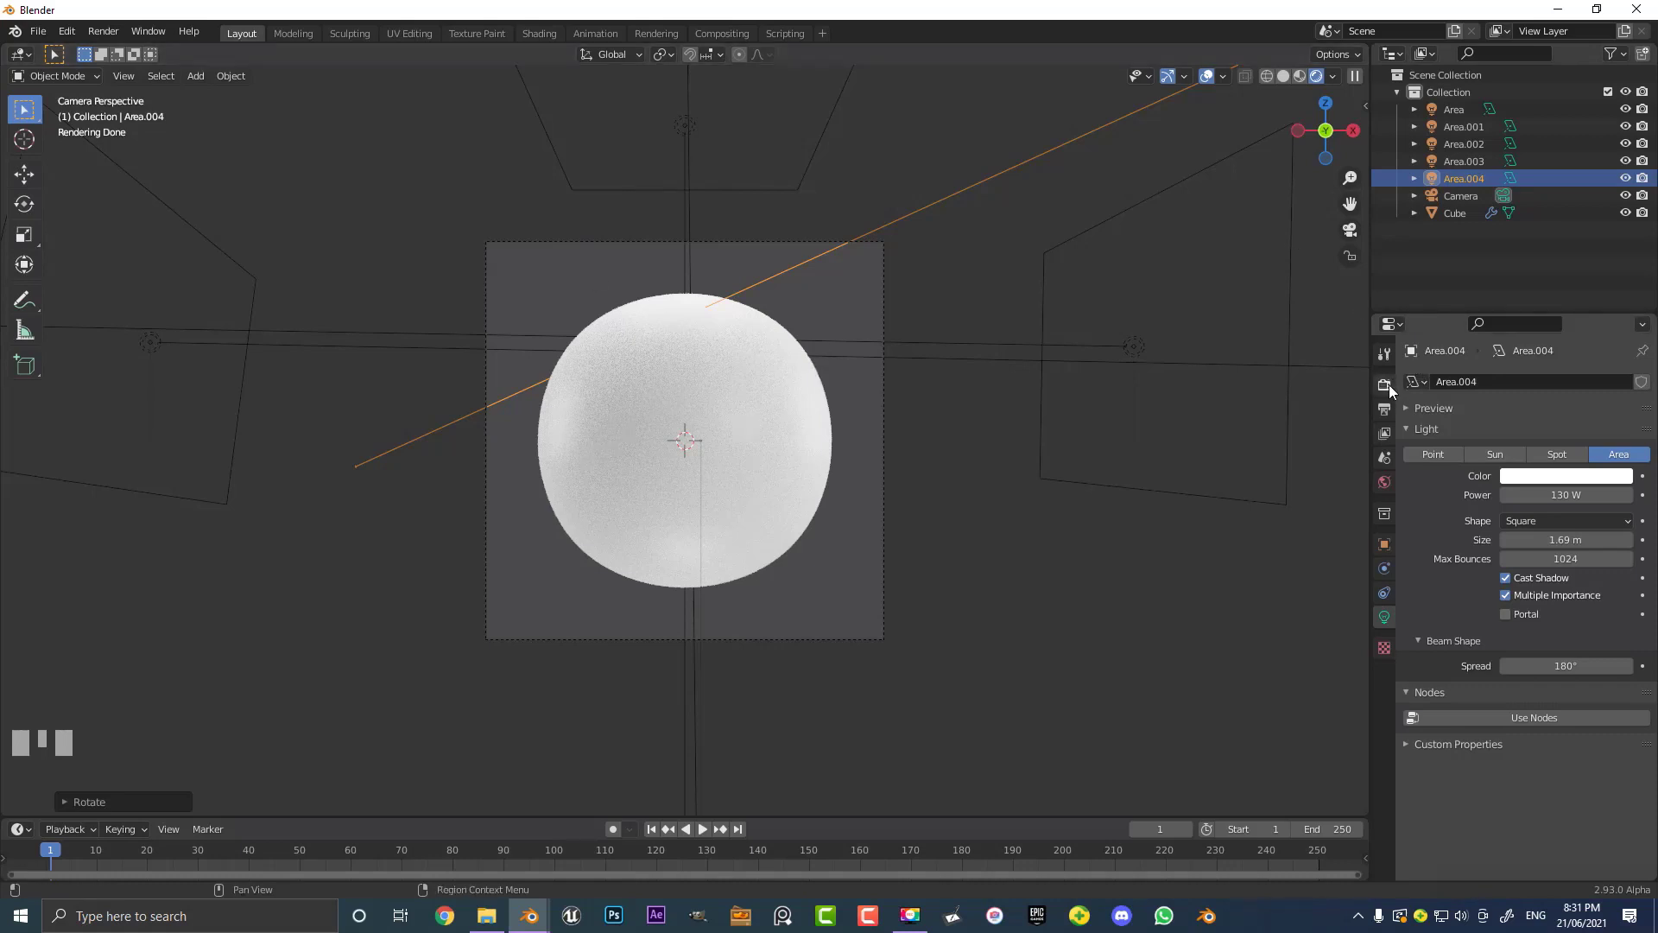
Enable Transparent under Film in the render settings, then select the sphere
click(1392, 395)
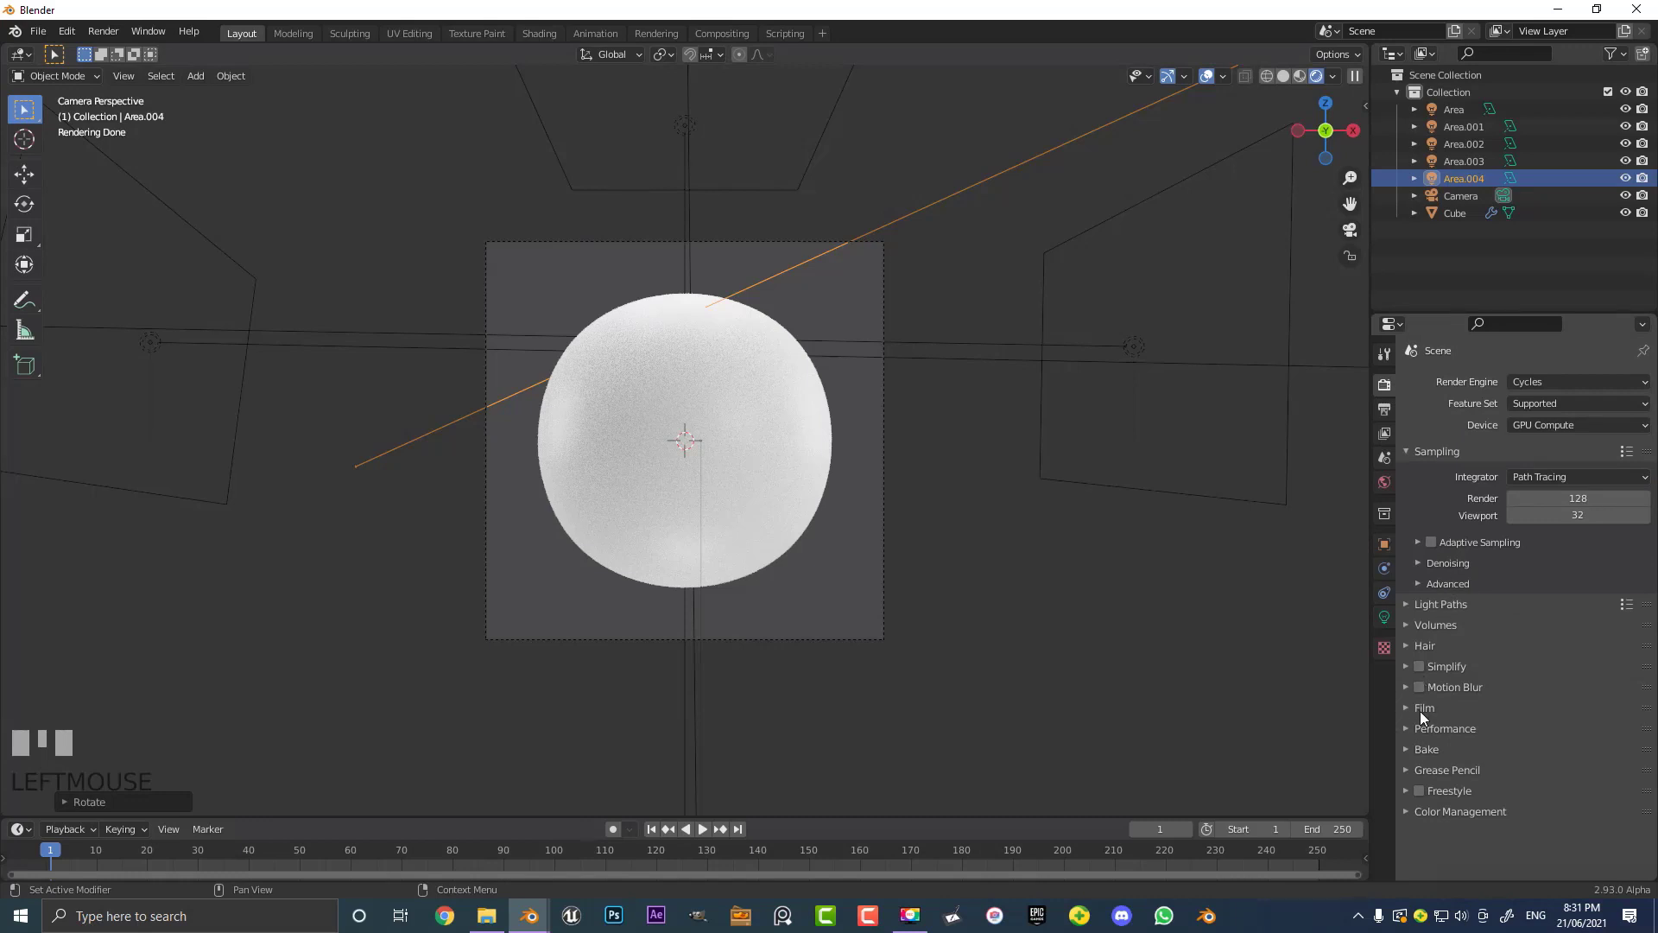
drag(1420, 716, 1435, 835)
scroll(up, 3)
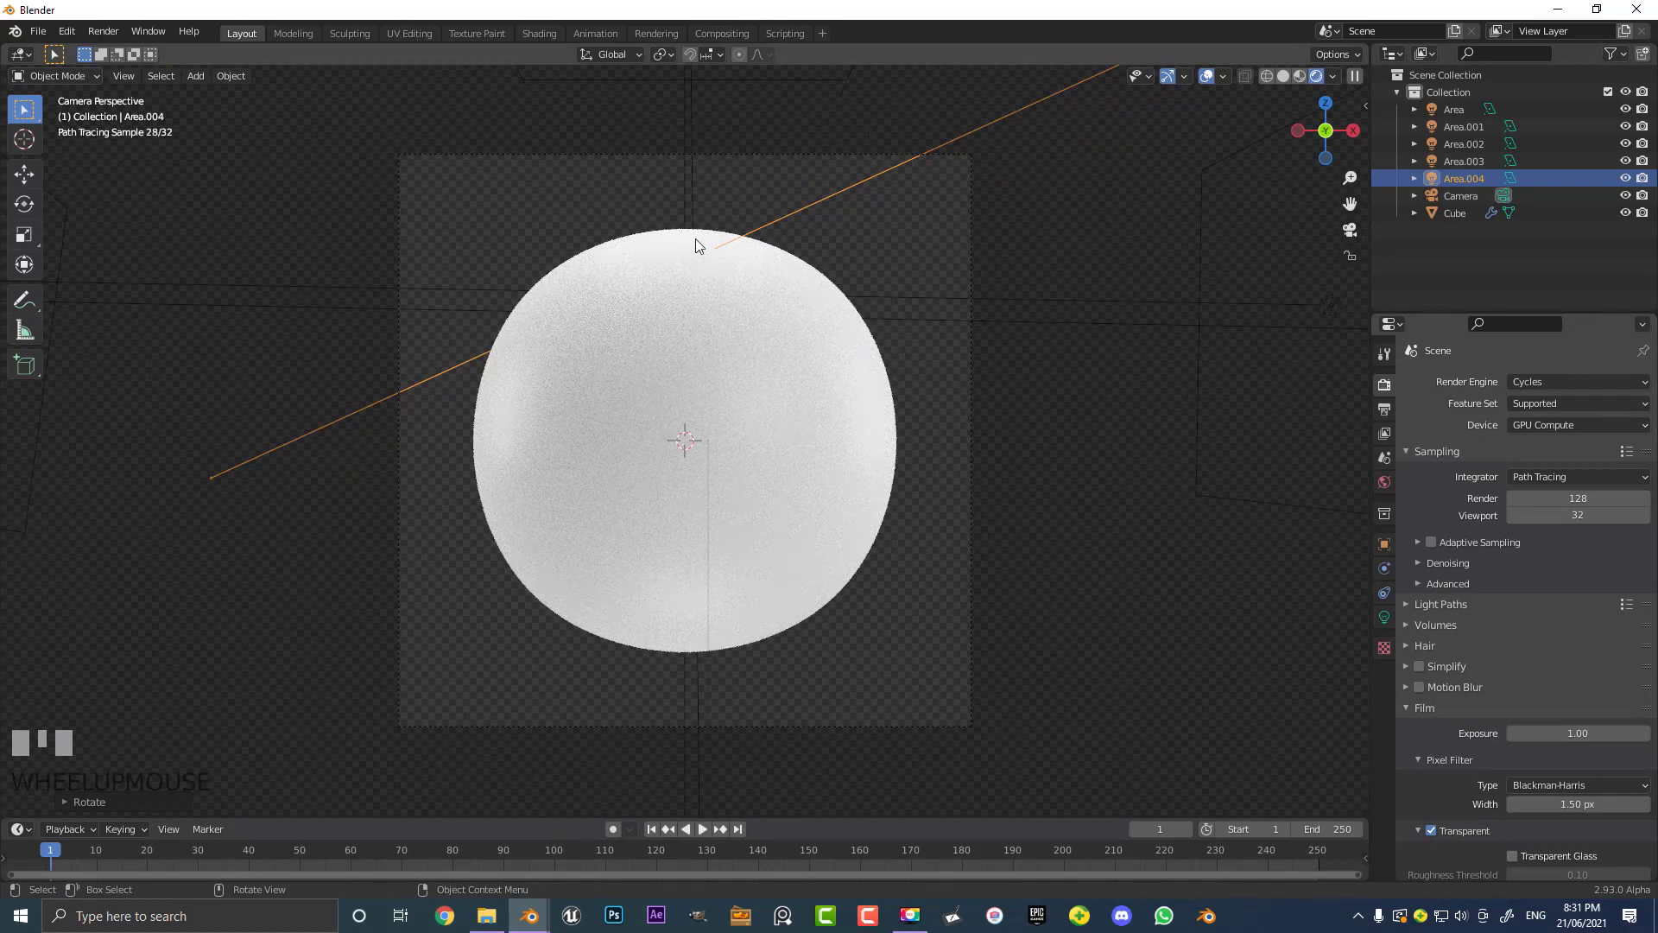
click(809, 277)
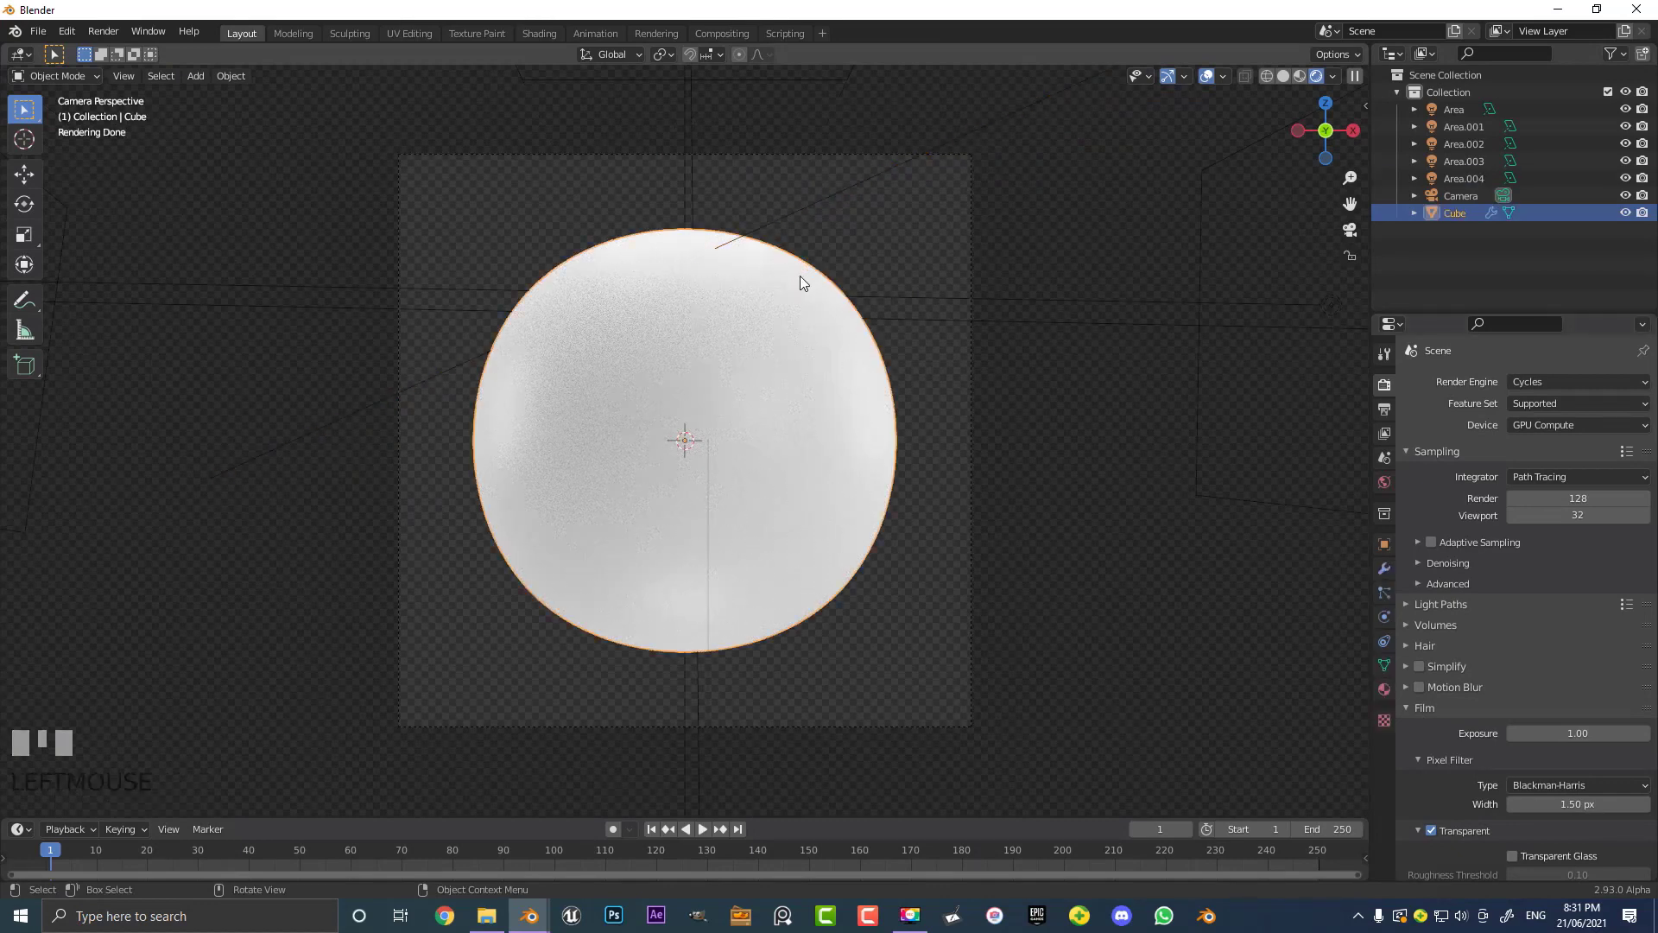
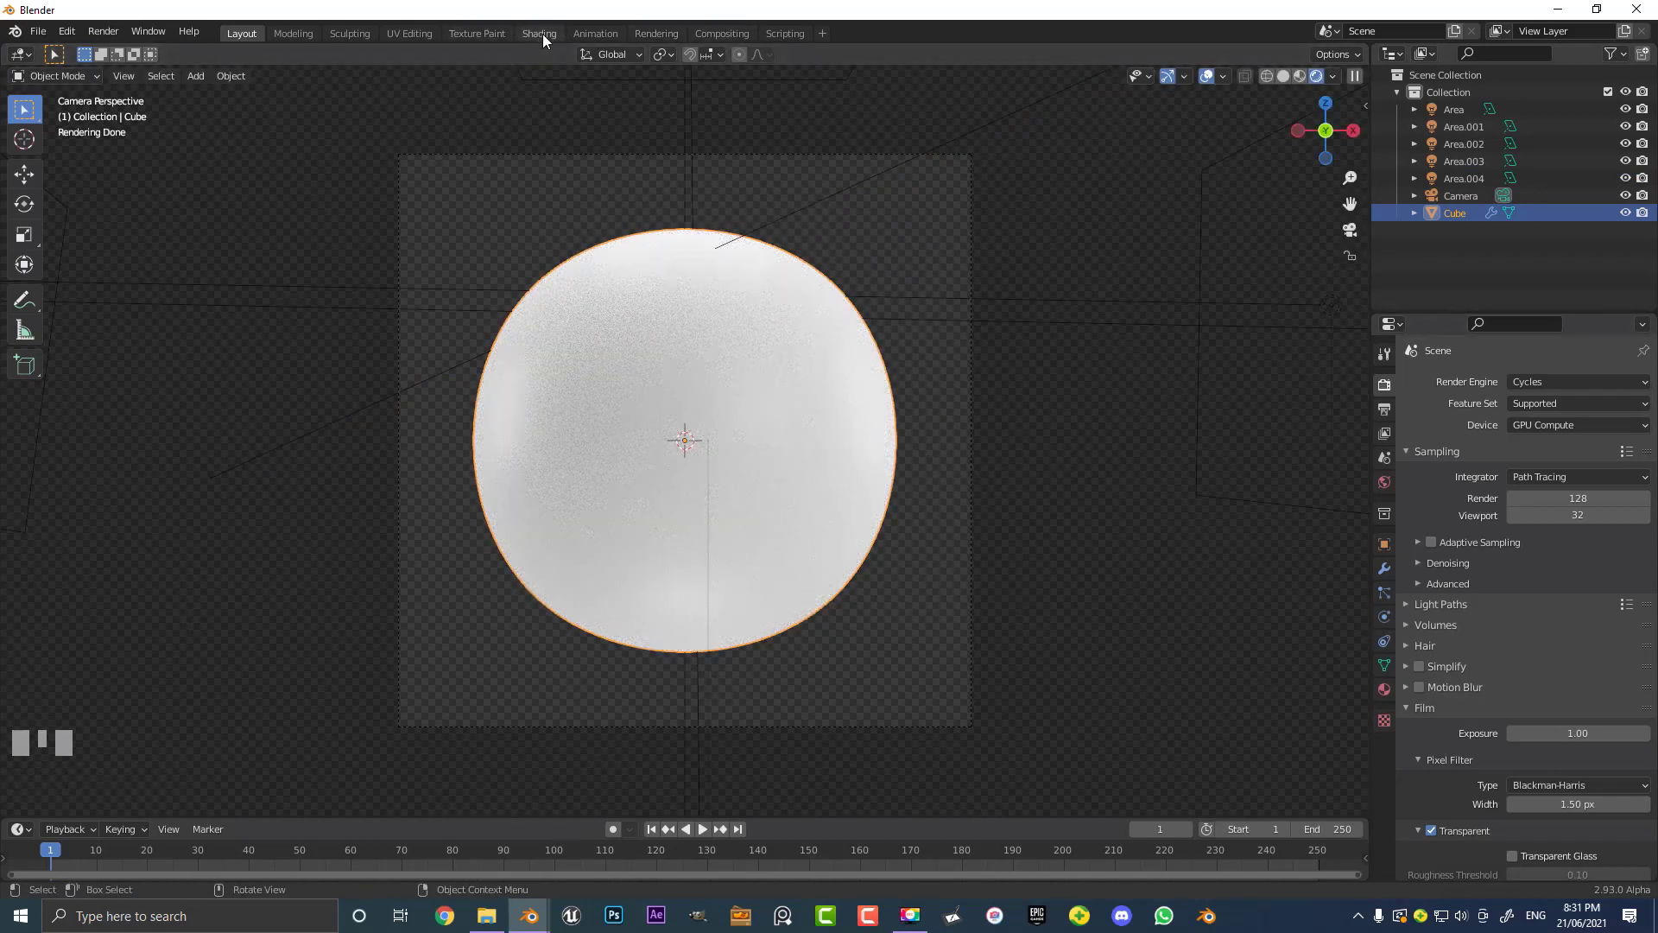
Enter the Shading workspace and look through the camera at the sphere
click(548, 41)
scroll(up, 3)
key(KP_0)
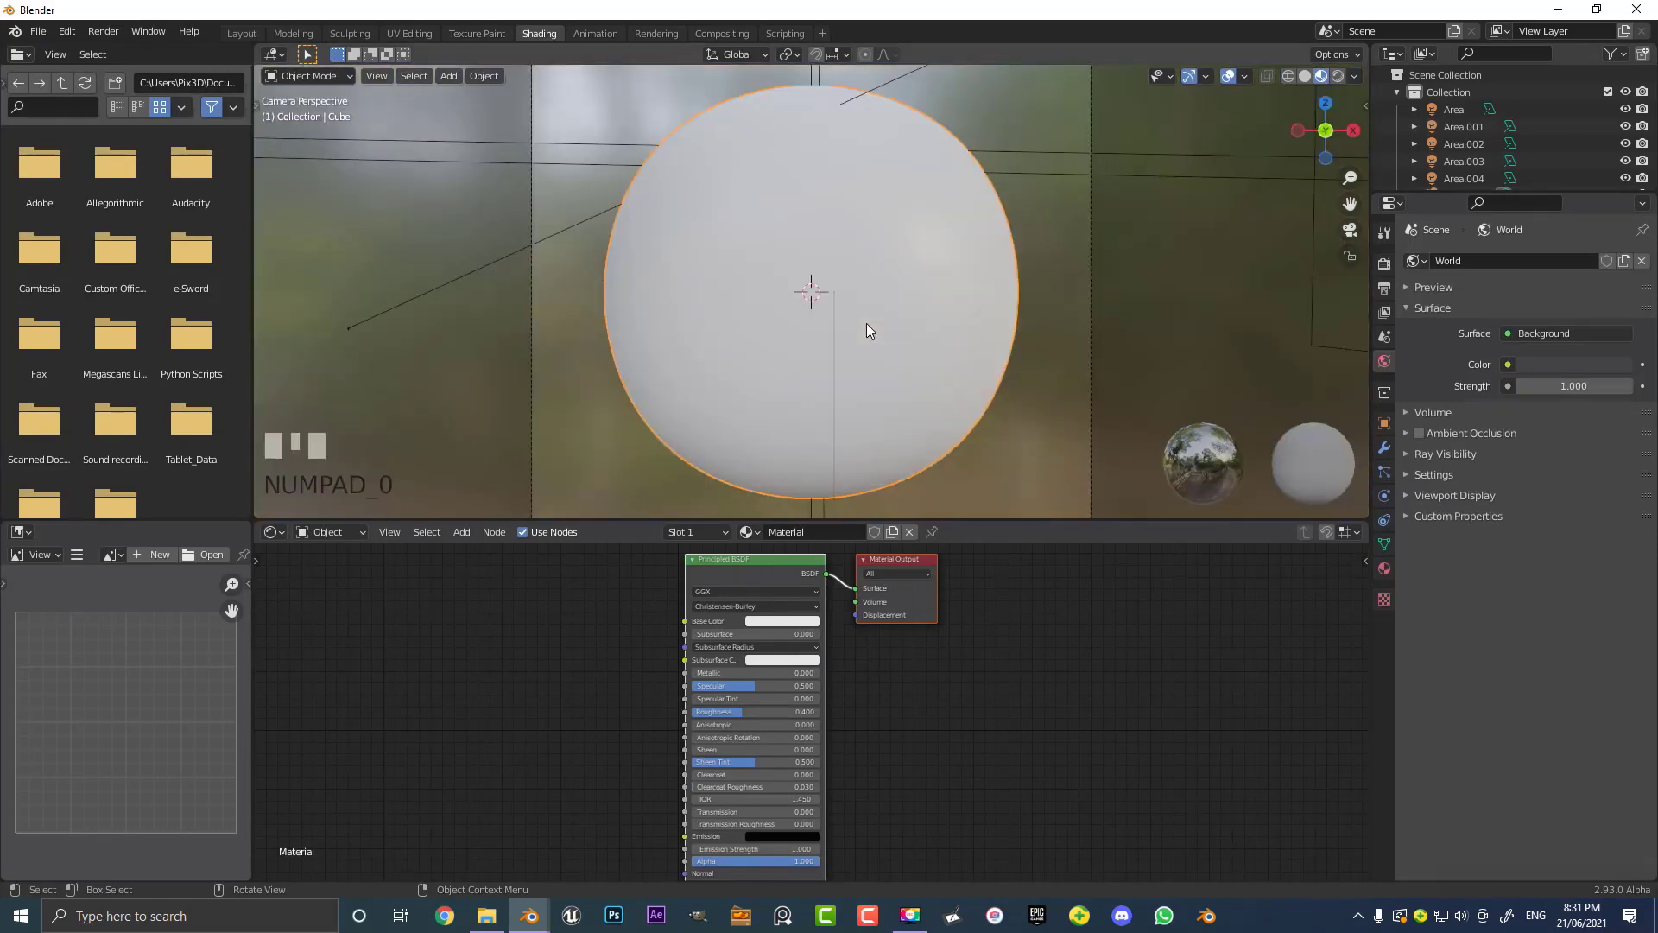
scroll(down, 3)
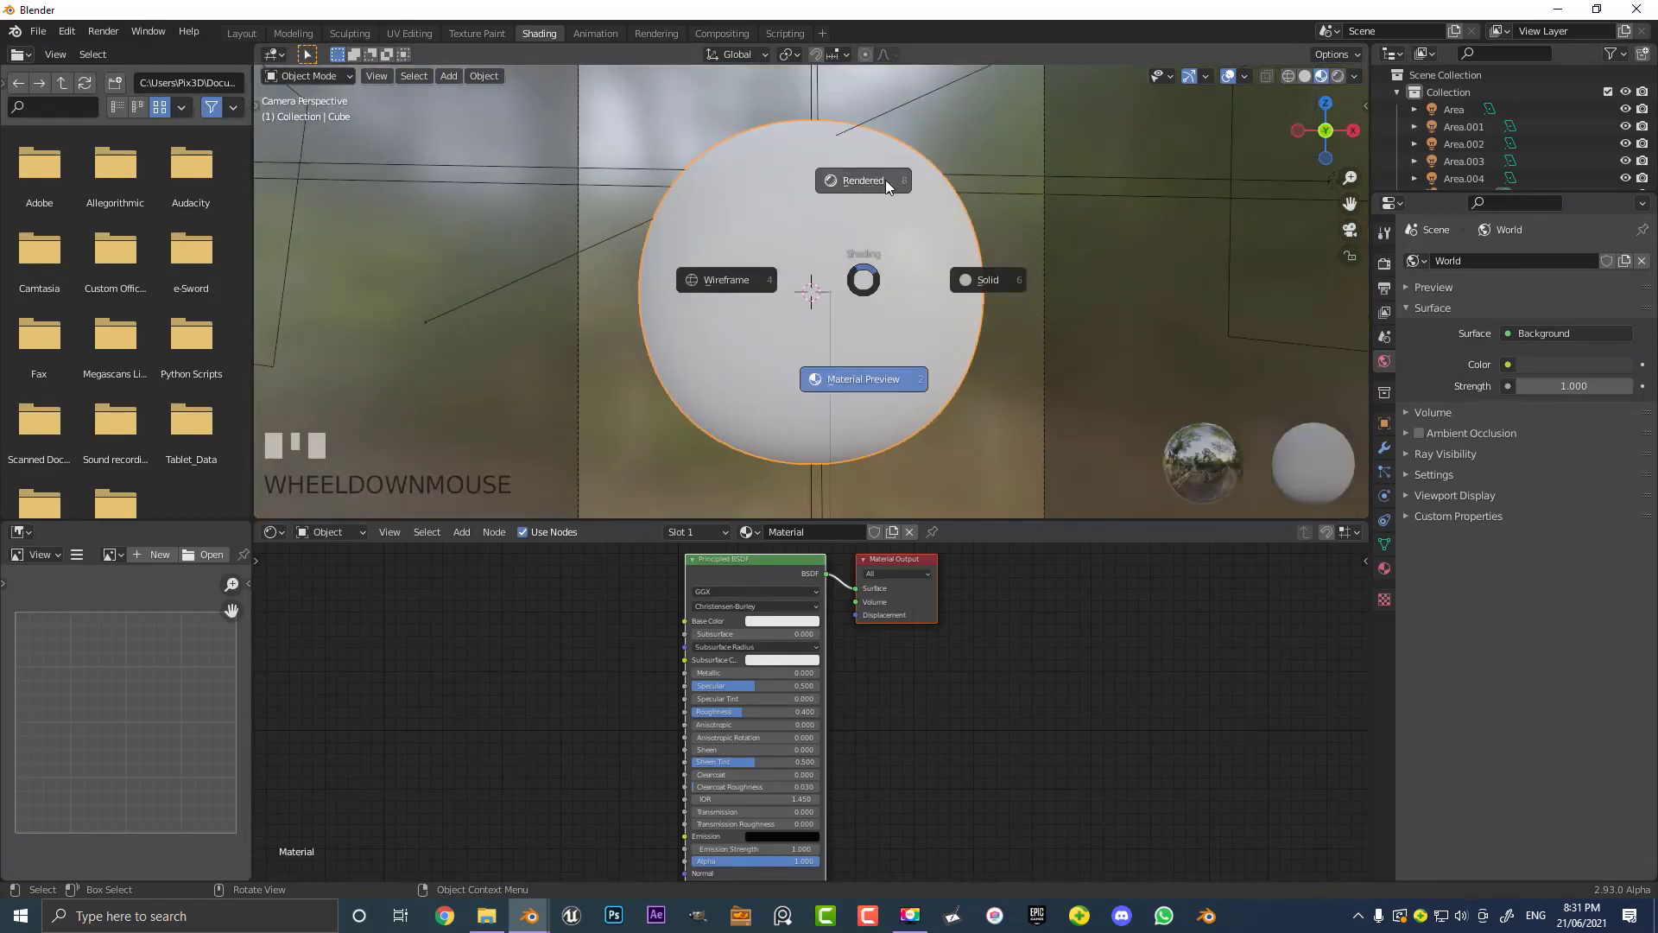
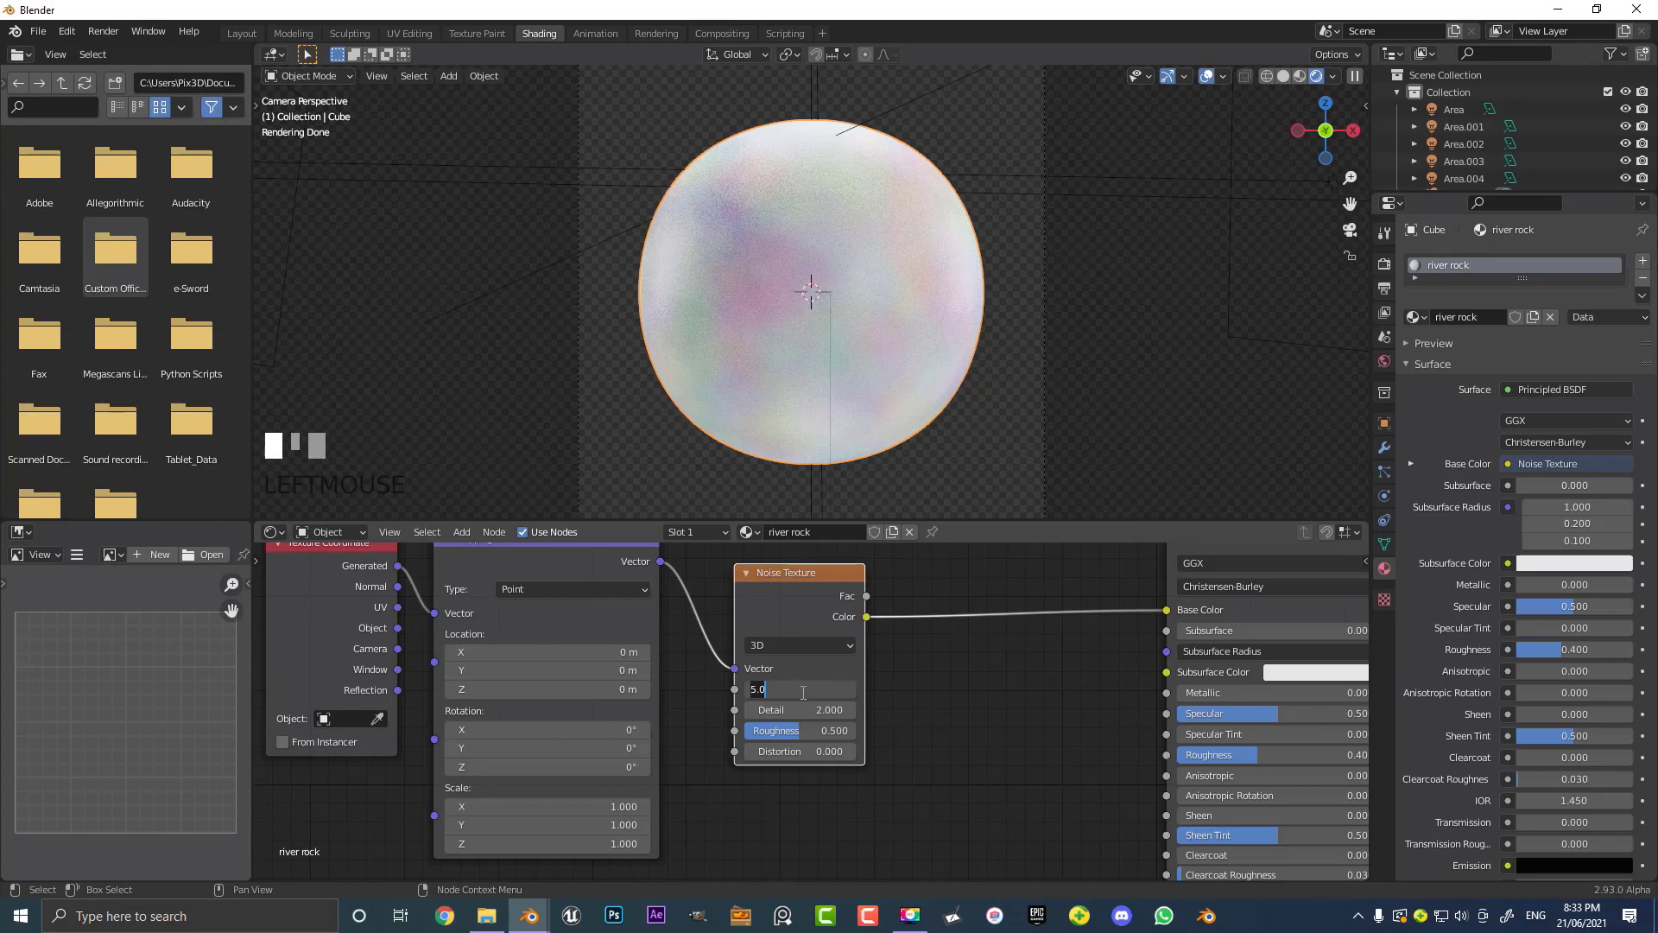
Confirm the Noise Texture scale of 23 for a finer speckled base colour
key(Return)
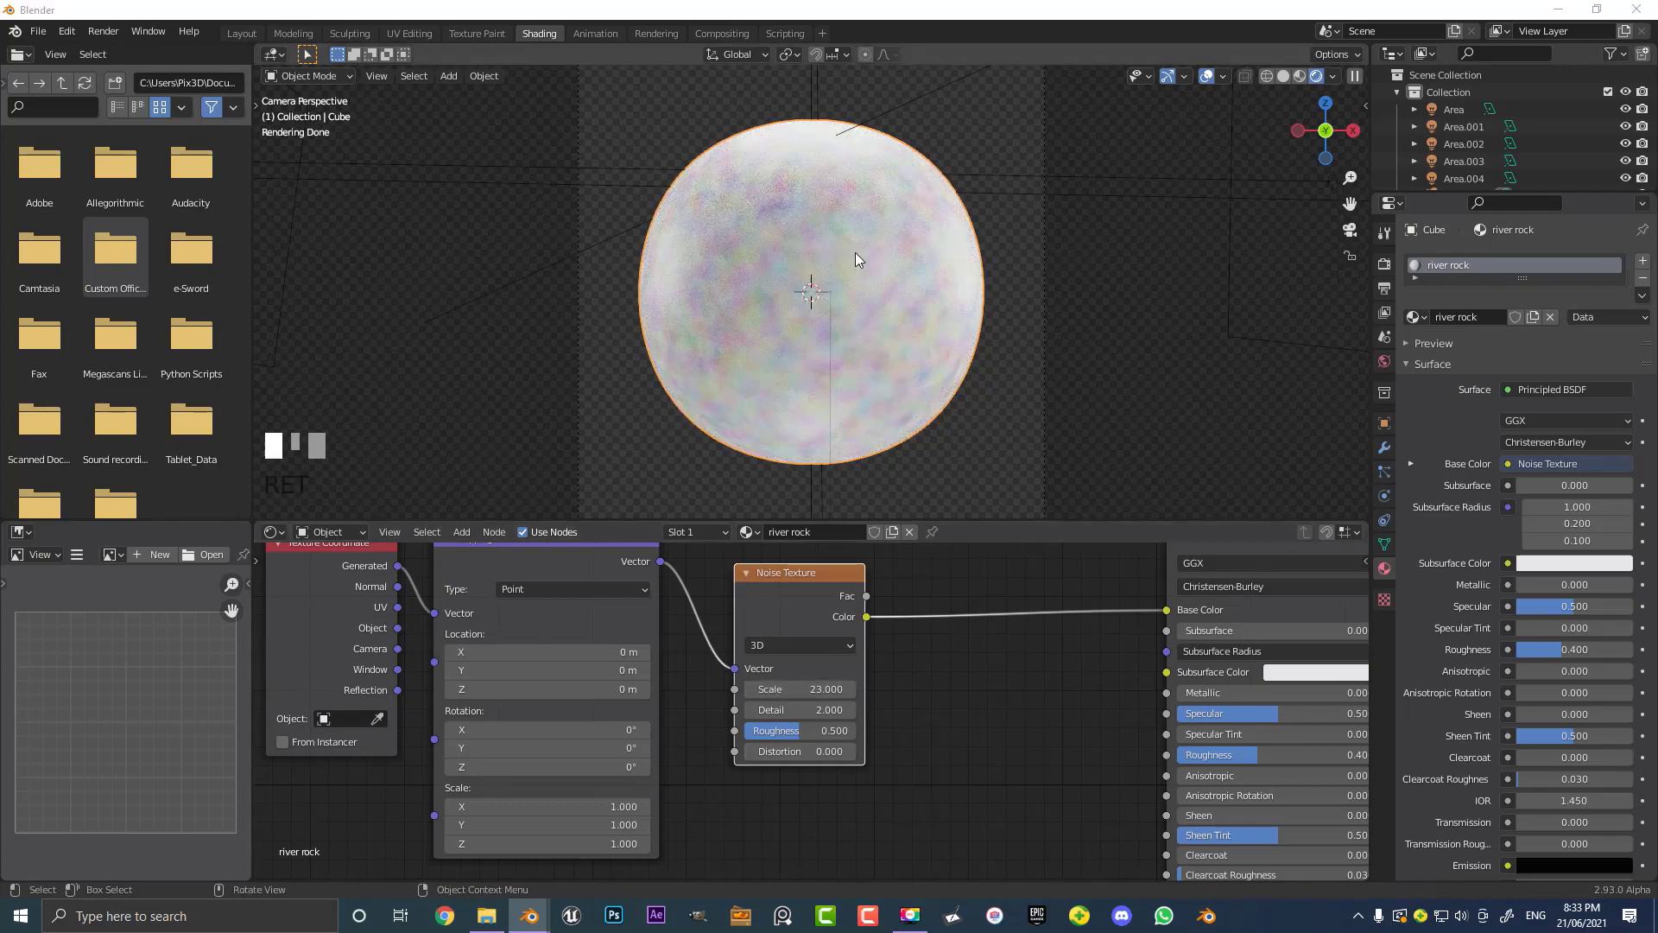
scroll(up, 3)
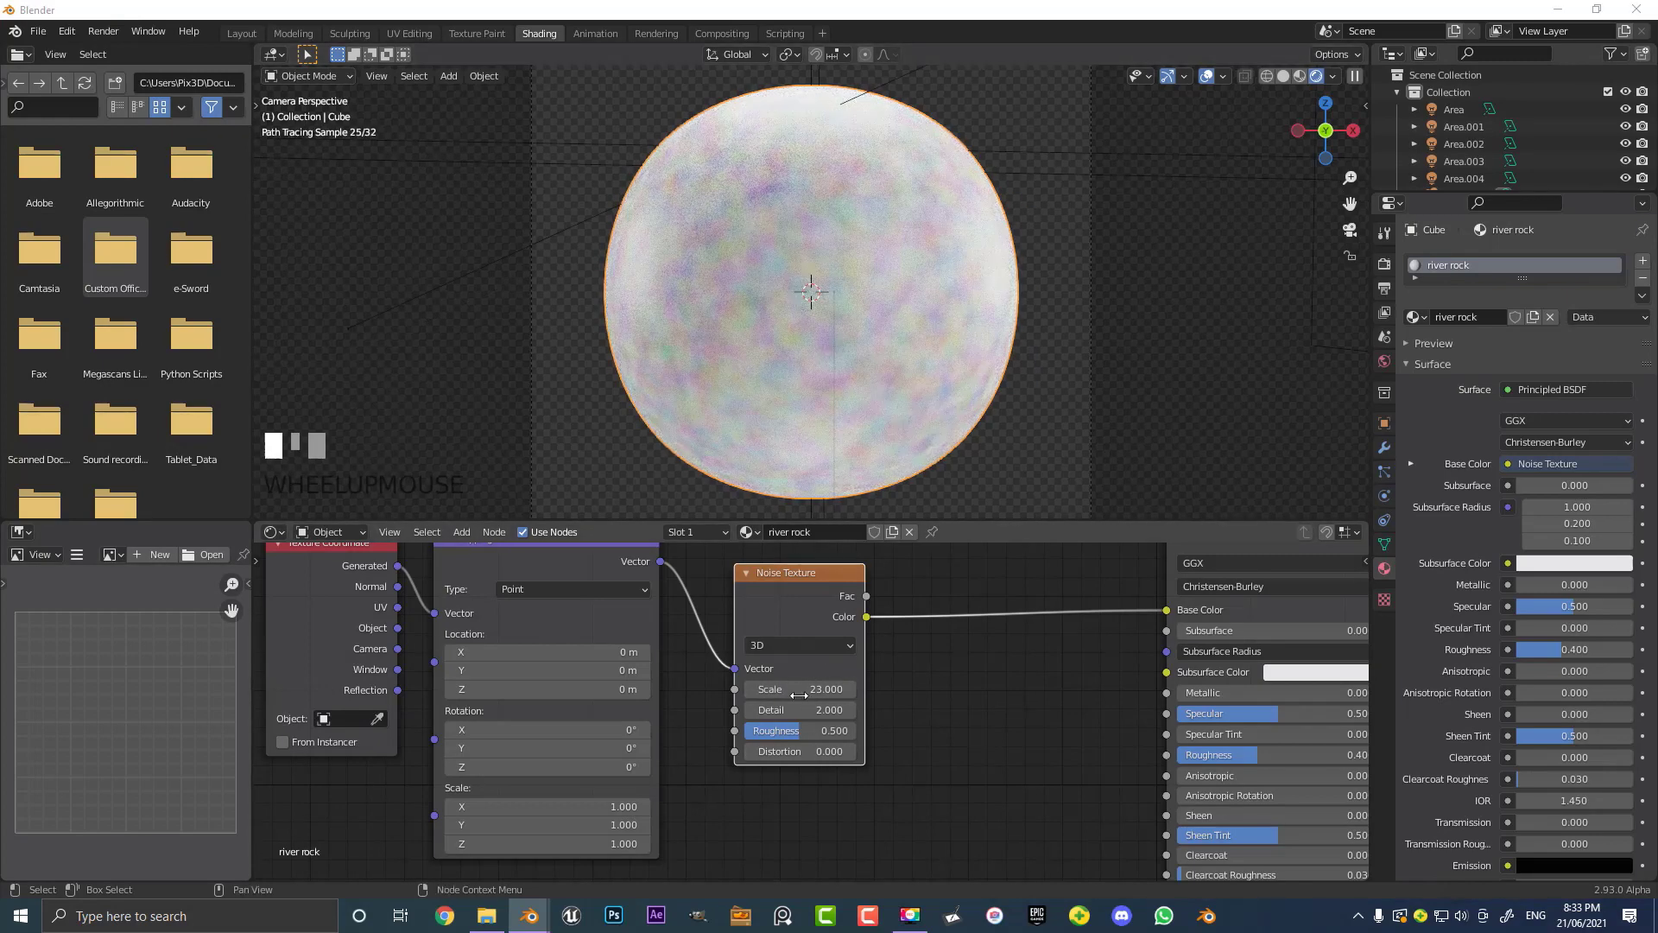
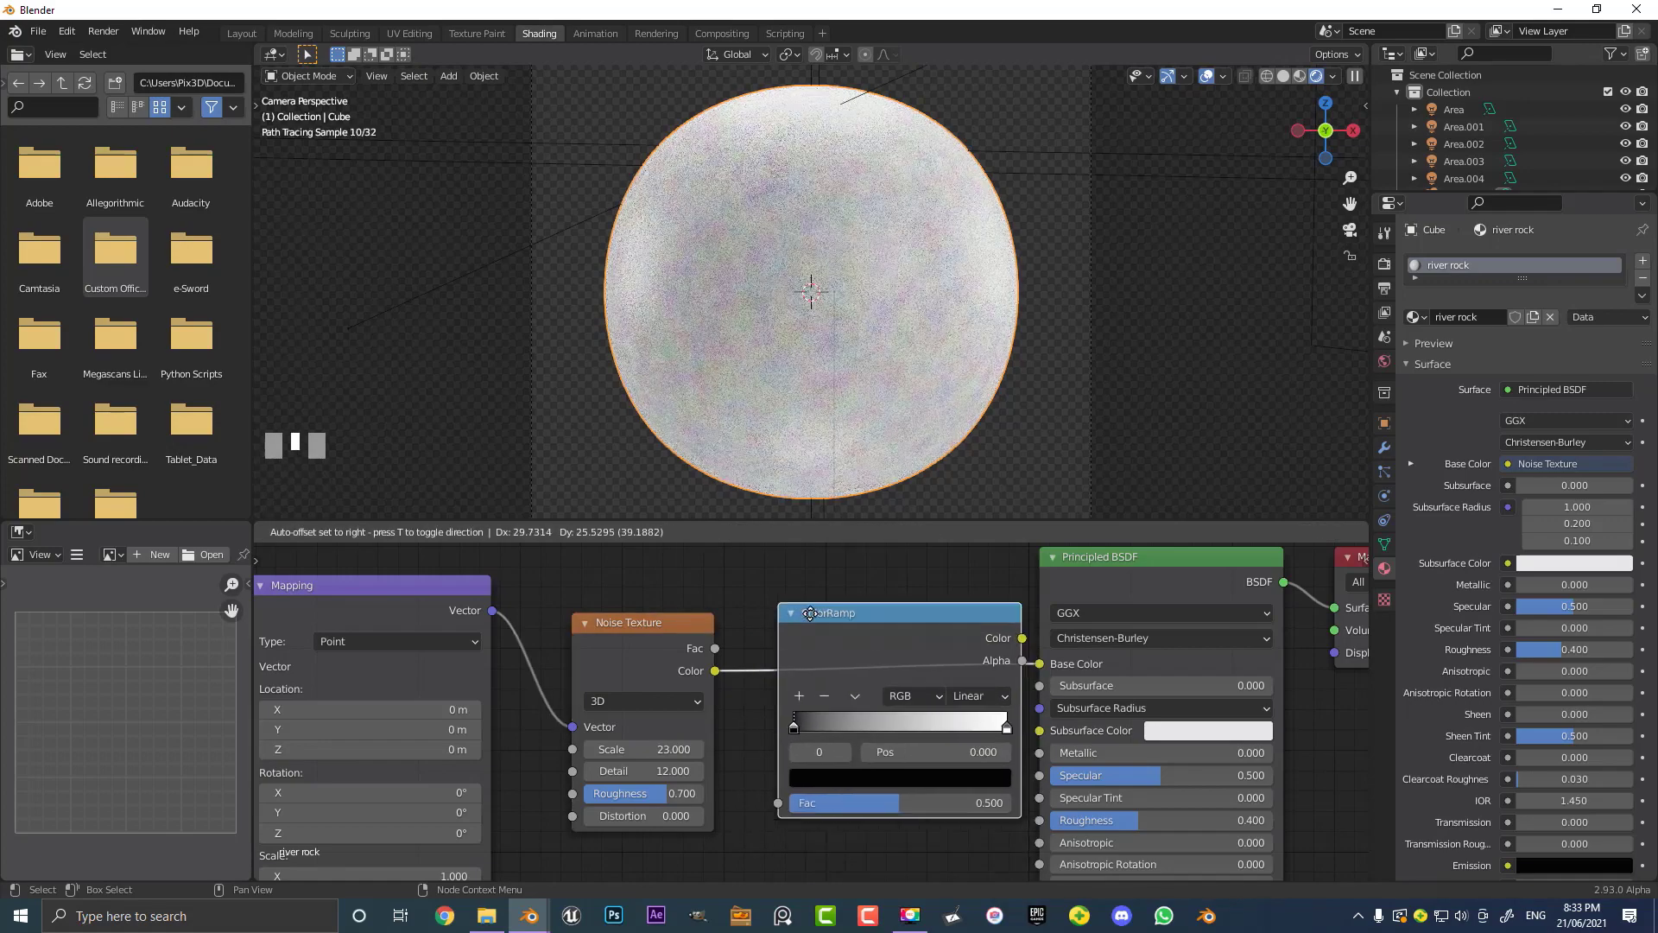
Insert the ColorRamp on the noise-to-BSDF link and tint its light stop reddish-brown
click(811, 662)
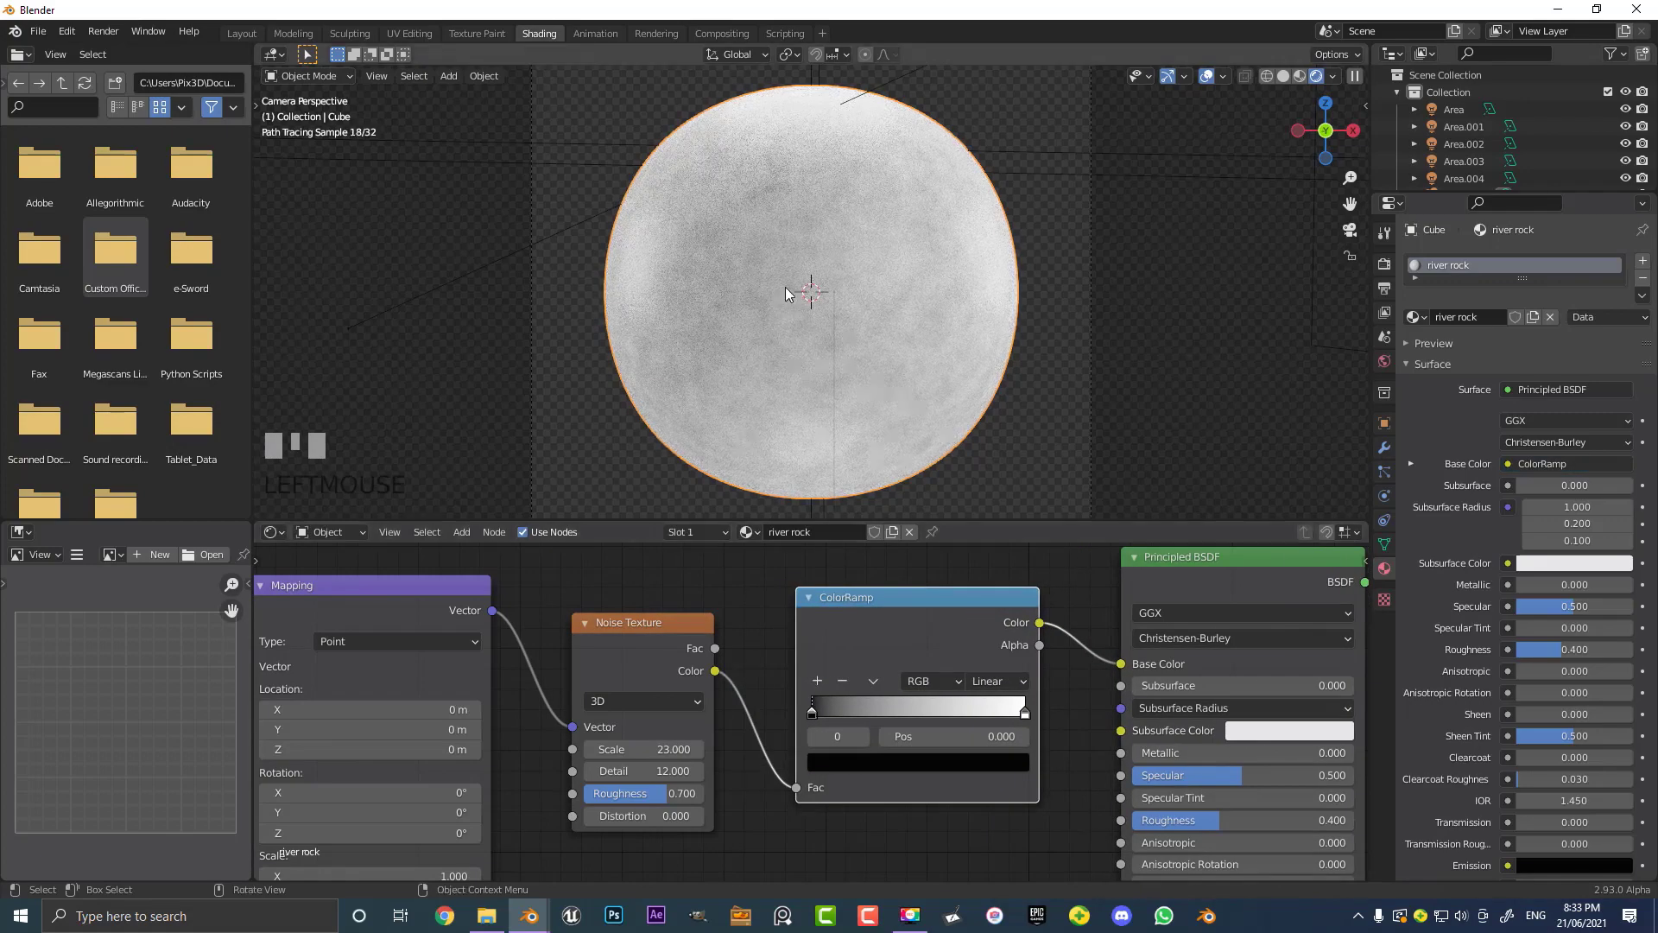
scroll(up, 3)
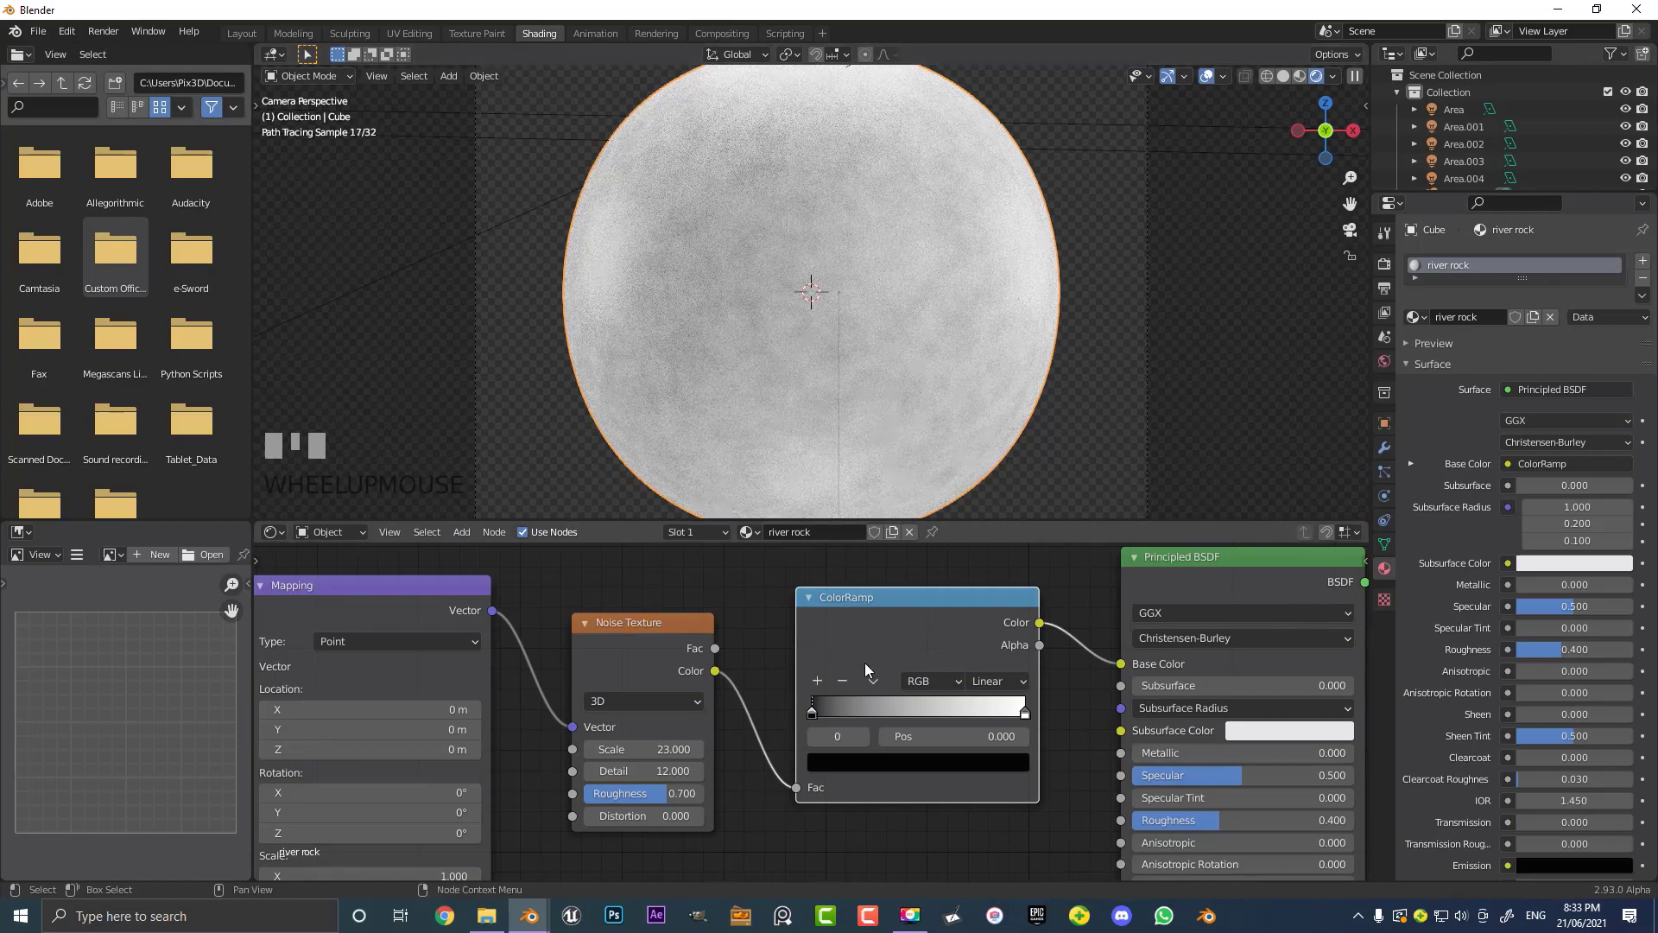
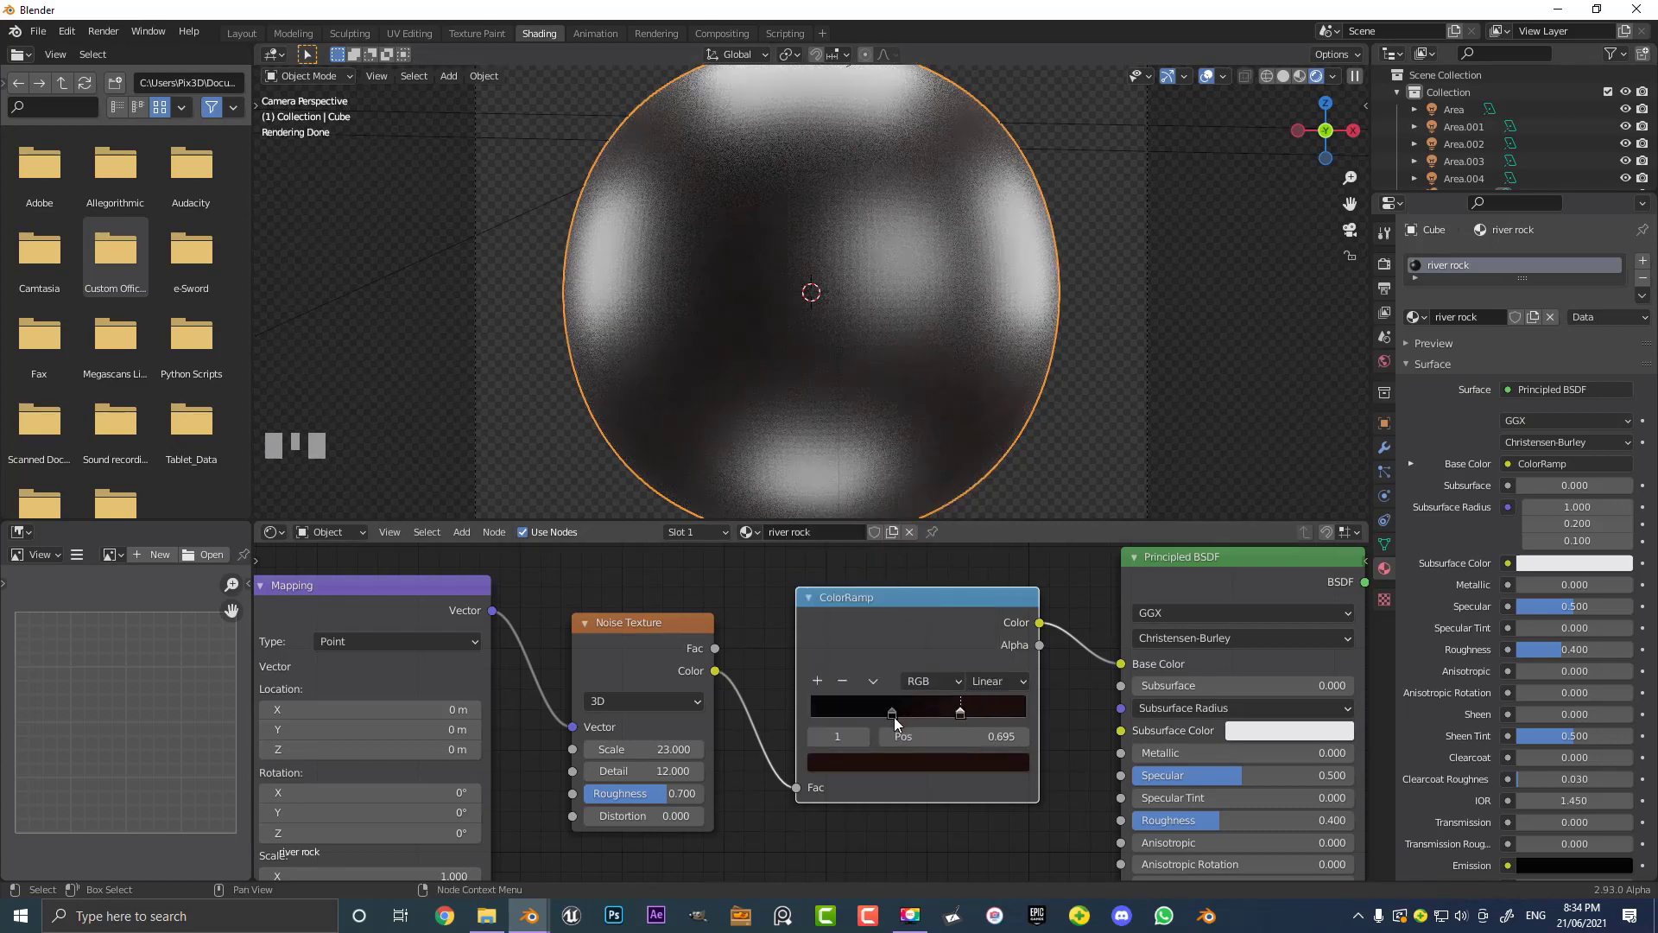
click(900, 724)
drag(900, 721, 907, 769)
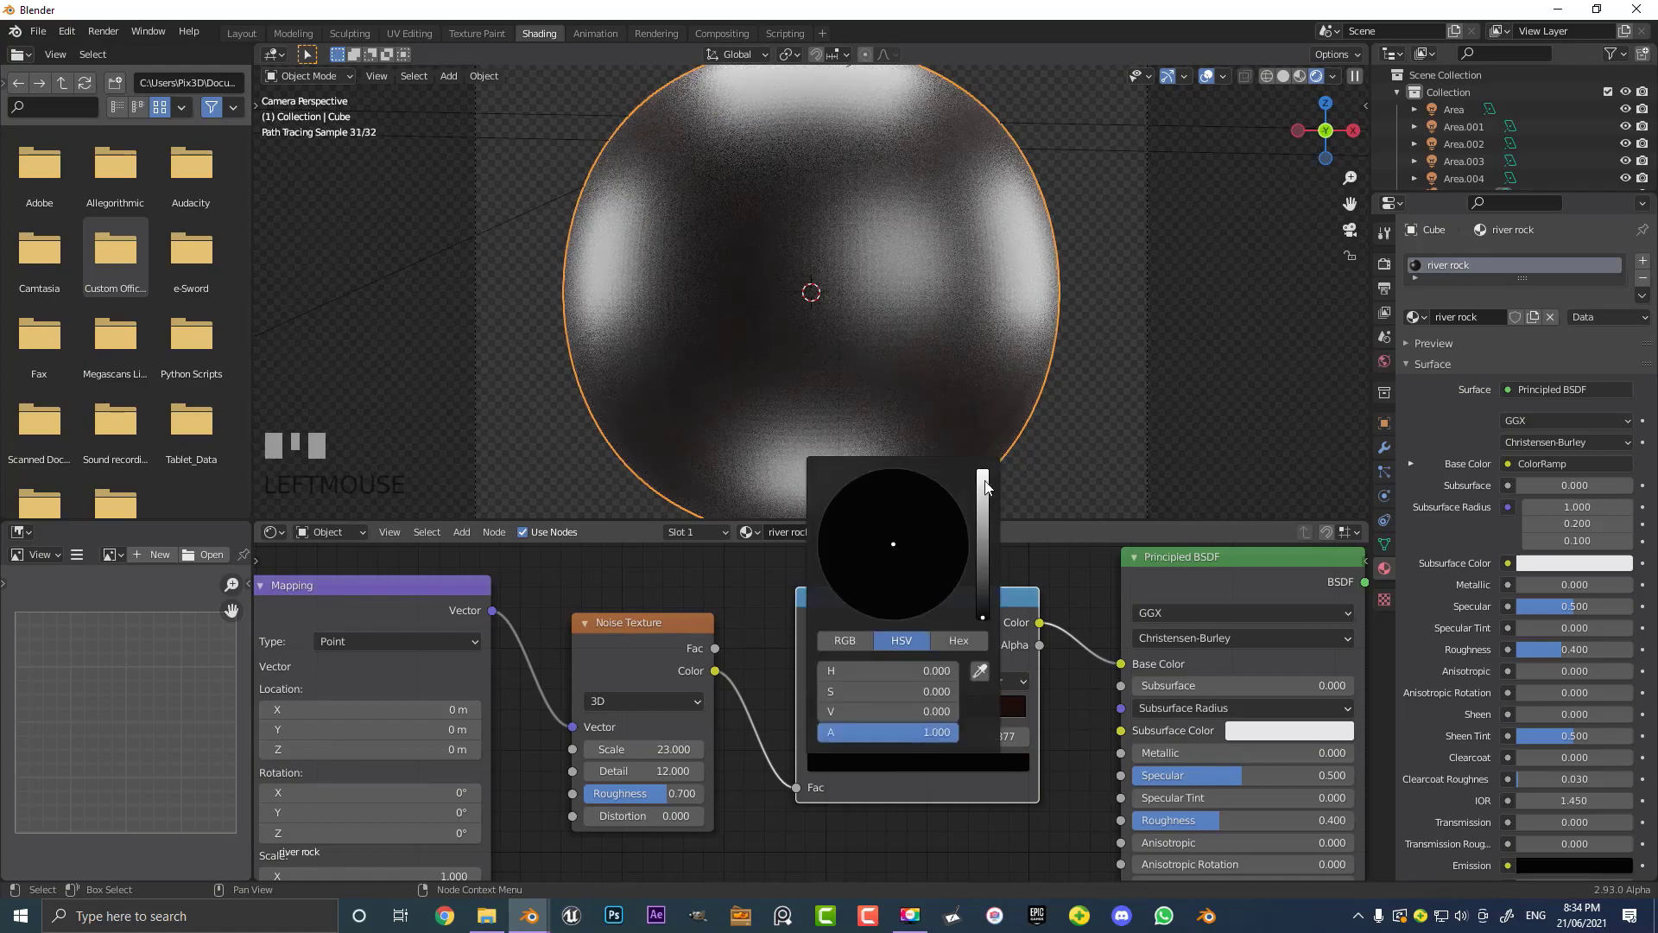